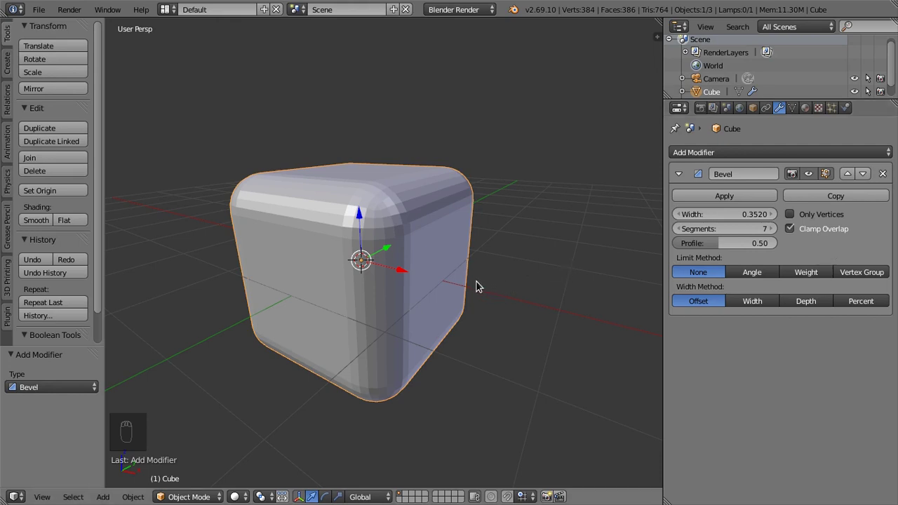
- Select the cube and orbit around it to inspect the rounded Bevel edges
left_click_drag(480, 285, 549, 284)
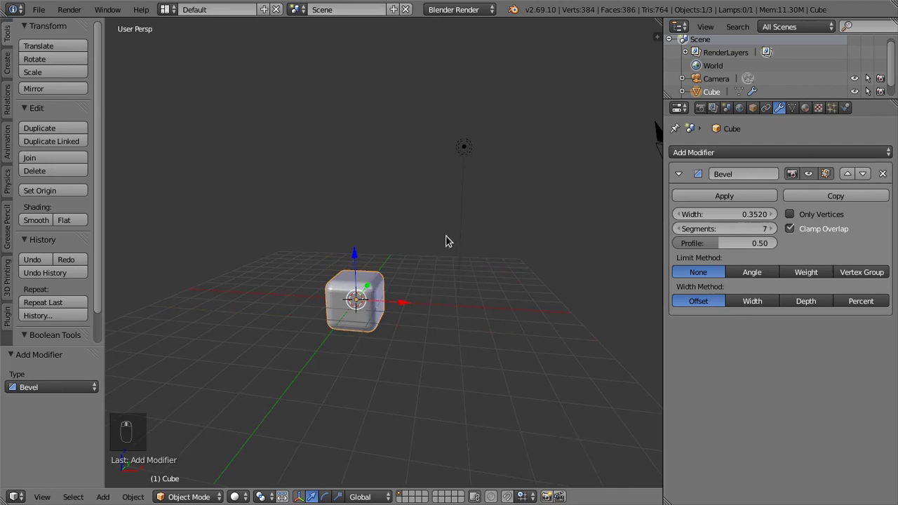
left_click_drag(438, 135, 322, 278)
right_click(326, 277)
middle_click(306, 290)
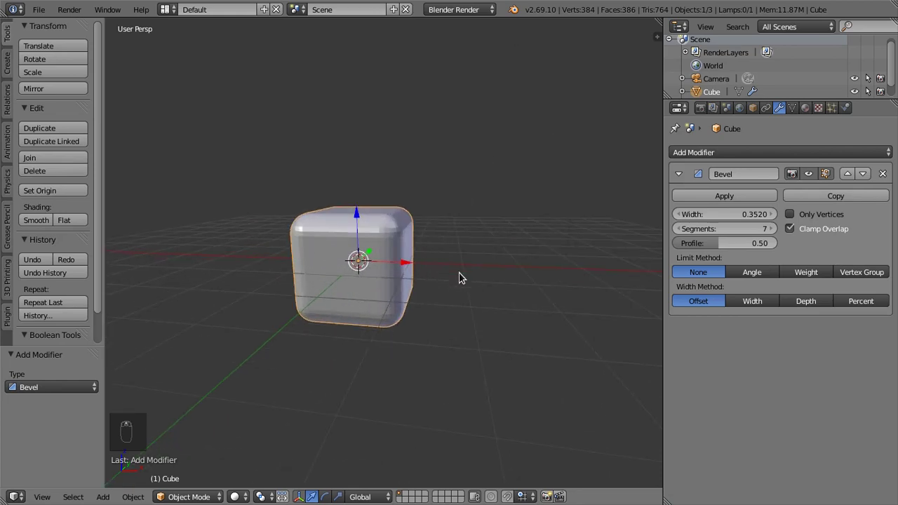
middle_click(422, 290)
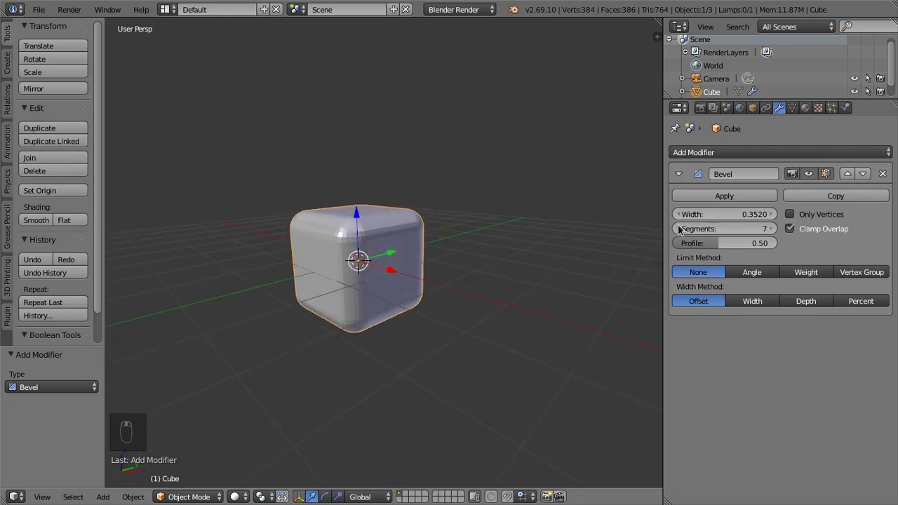
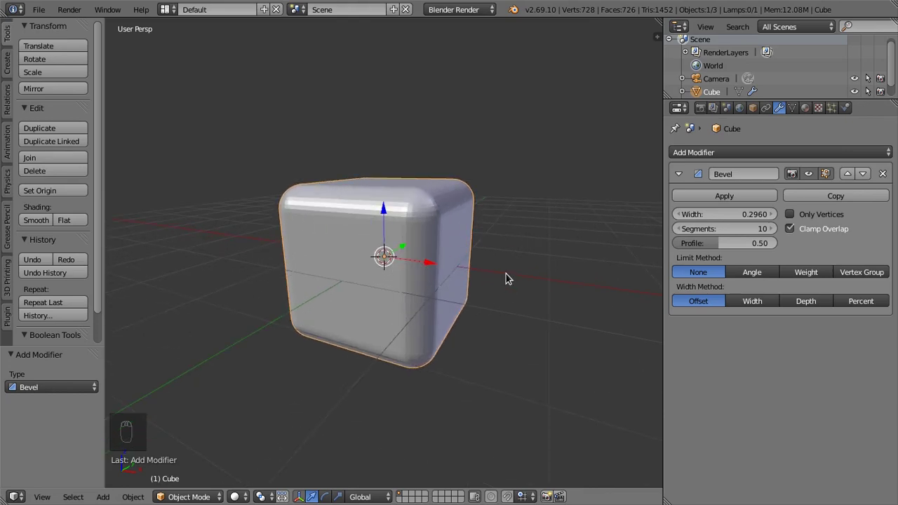
middle_click(492, 275)
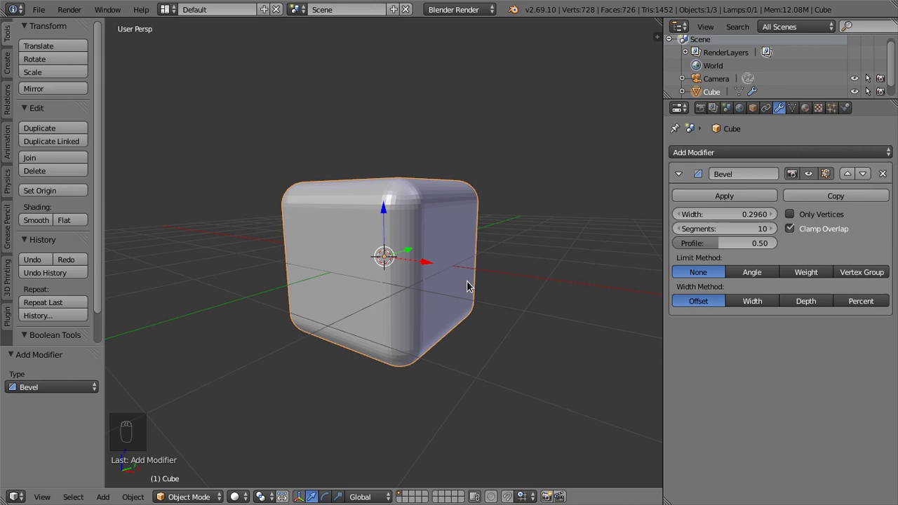
- Lower a top edge in Edit Mode to slant the block, then view it in Object Mode
key("Tab")
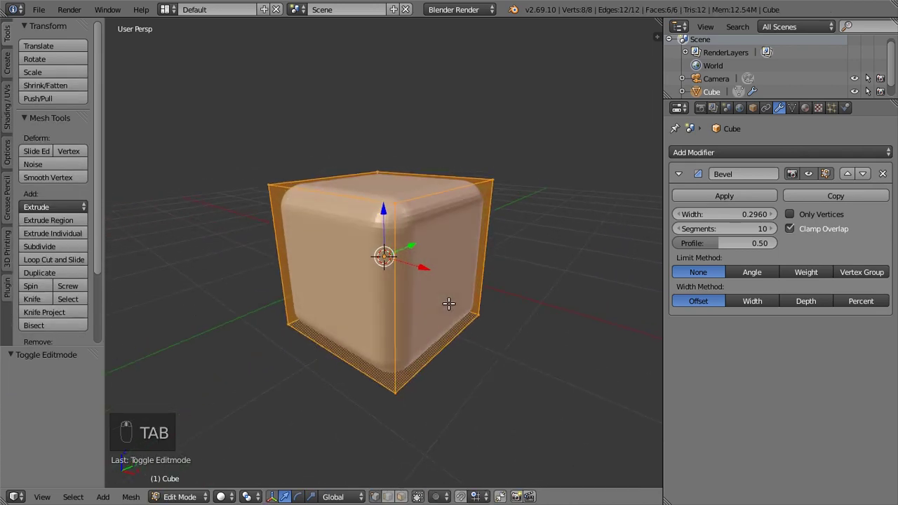
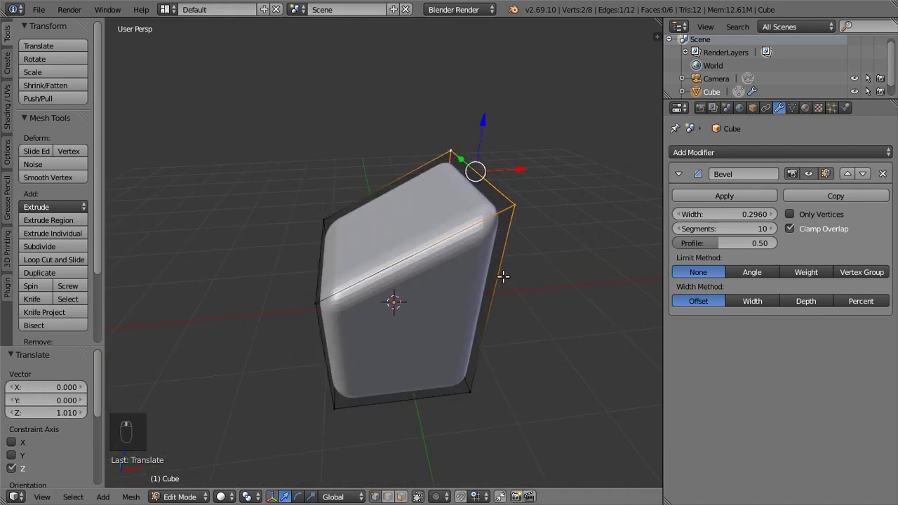
key("Tab")
middle_click(391, 314)
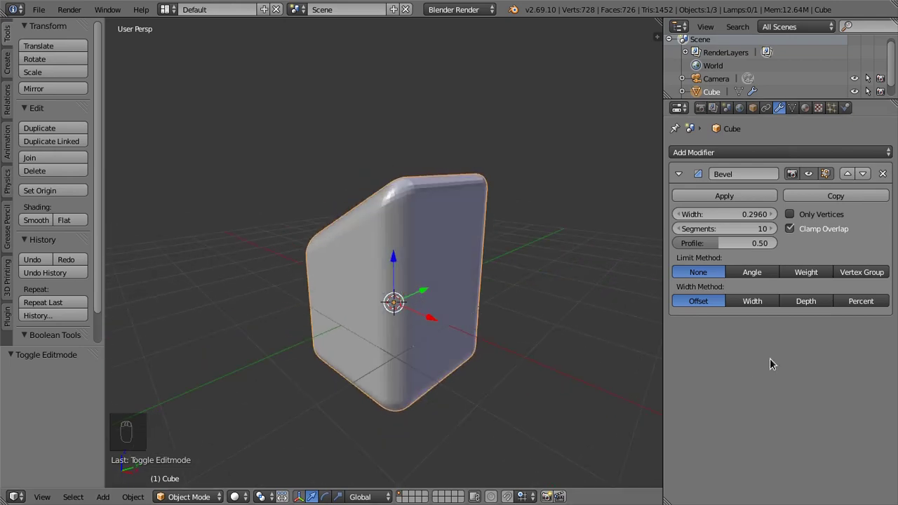
left_click_drag(441, 296, 811, 362)
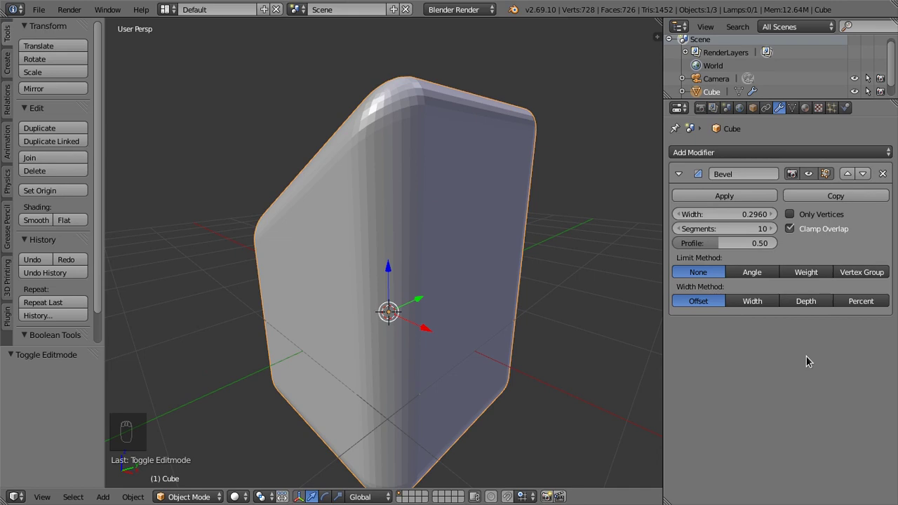
left_click_drag(820, 150, 828, 393)
middle_click(828, 392)
left_click_drag(821, 439, 447, 246)
left_click_drag(447, 246, 452, 207)
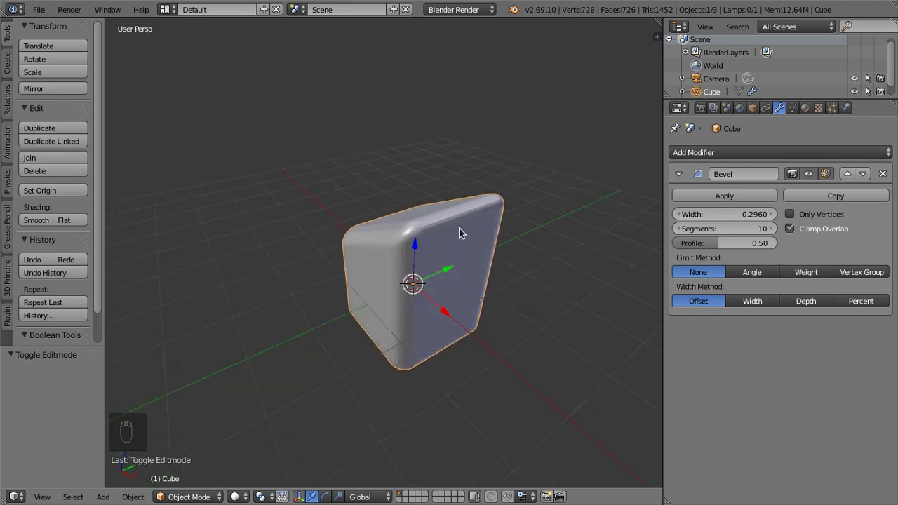
left_click_drag(462, 231, 519, 313)
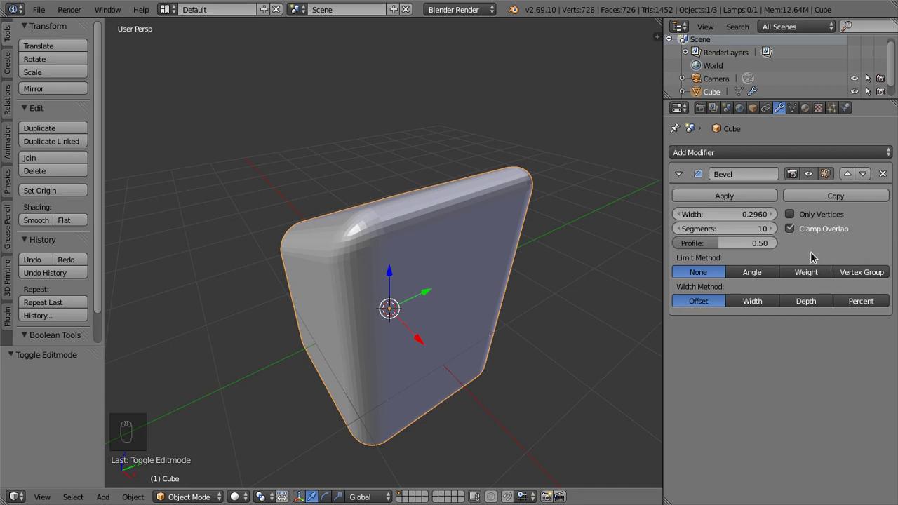
left_click_drag(480, 270, 506, 285)
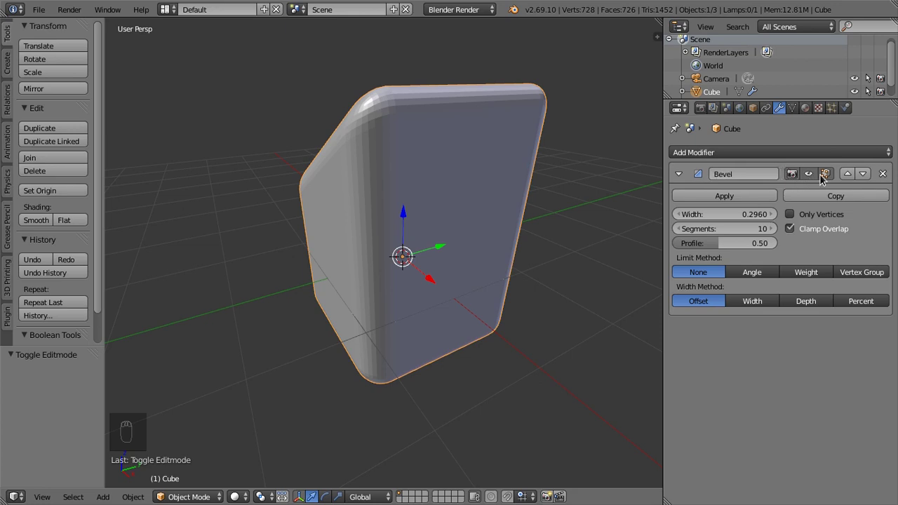
- Enter Edit Mode and enable the Bevel modifier's 'use while in Edit mode' display
left_click_drag(809, 176, 810, 177)
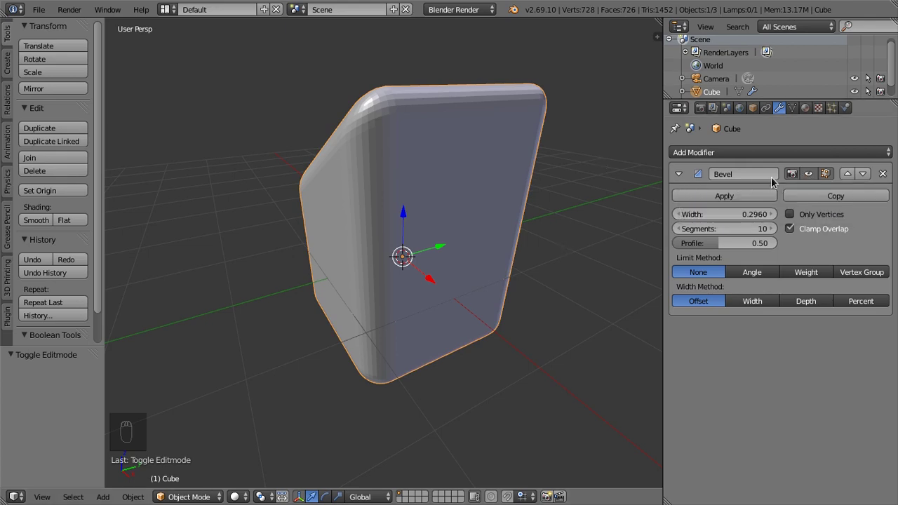
left_click_drag(811, 178, 833, 179)
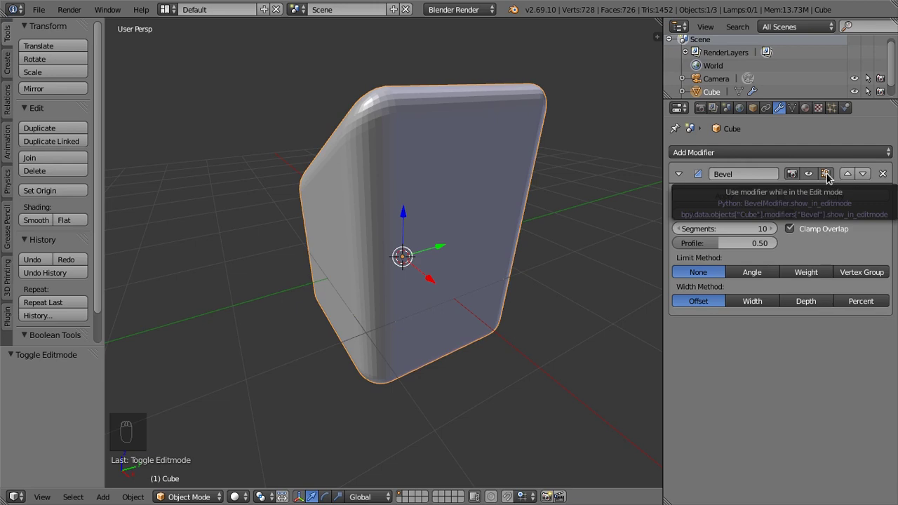
left_click_drag(830, 176, 503, 155)
key("Tab")
left_click_drag(513, 176, 753, 202)
left_click_drag(830, 180, 830, 180)
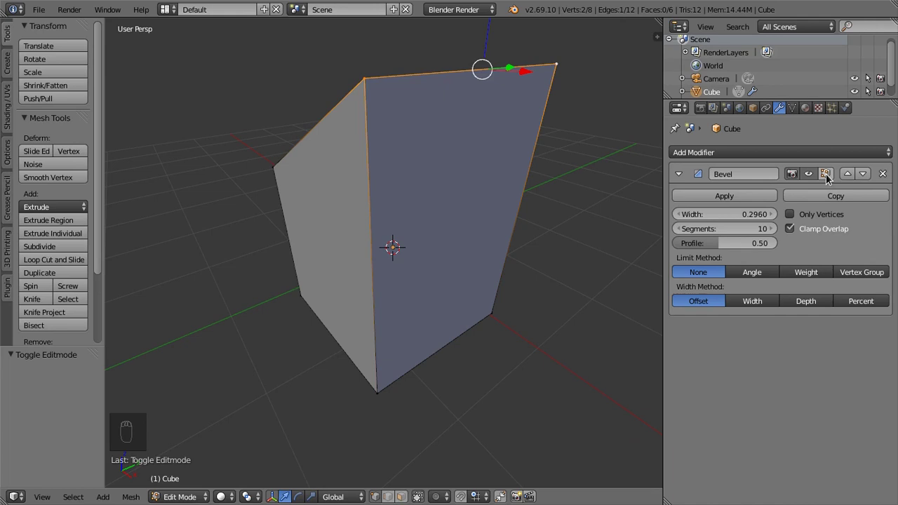
left_click(830, 180)
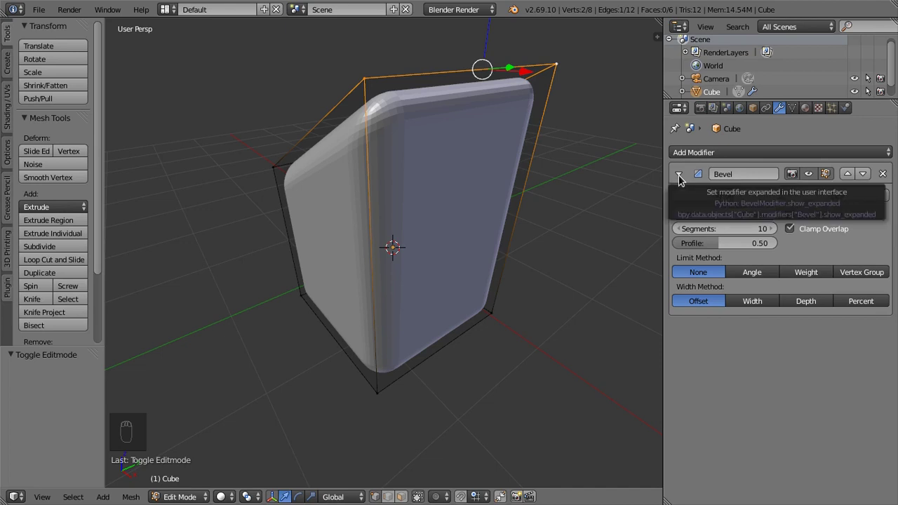
left_click_drag(681, 175, 682, 176)
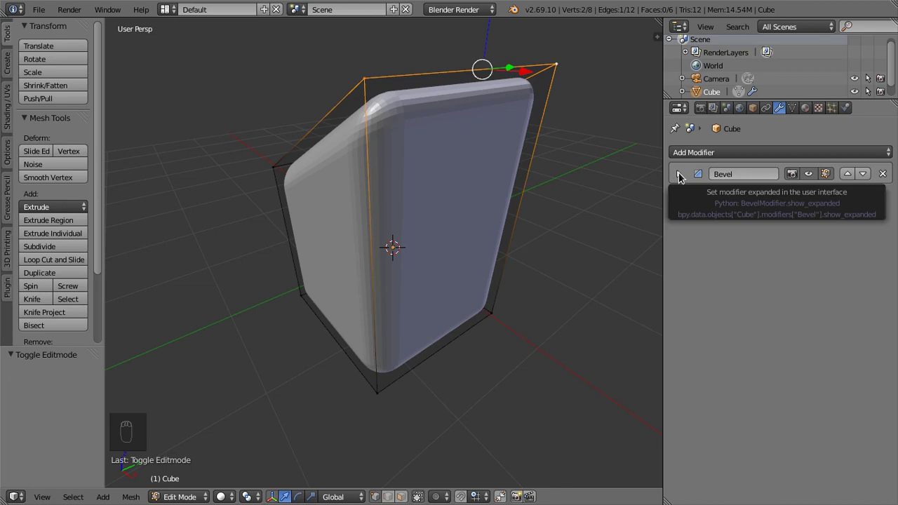
left_click_drag(682, 177, 682, 176)
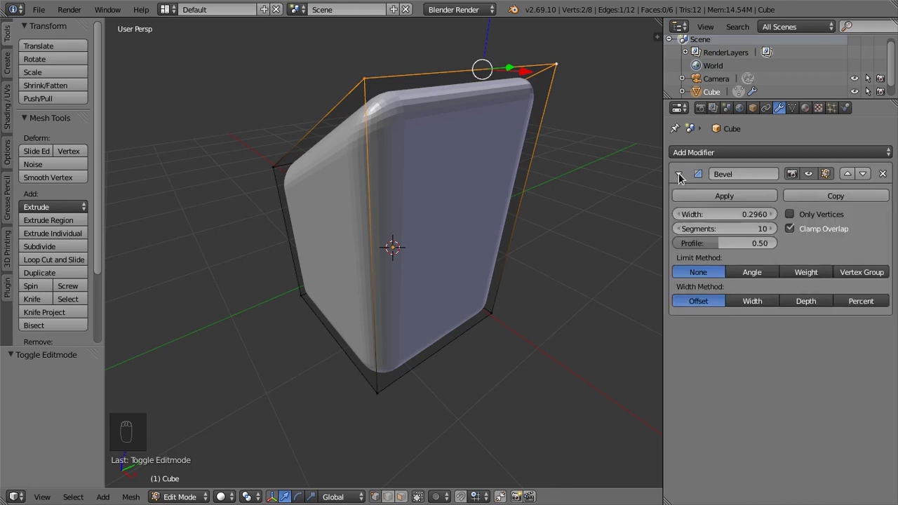
left_click_drag(682, 176, 783, 335)
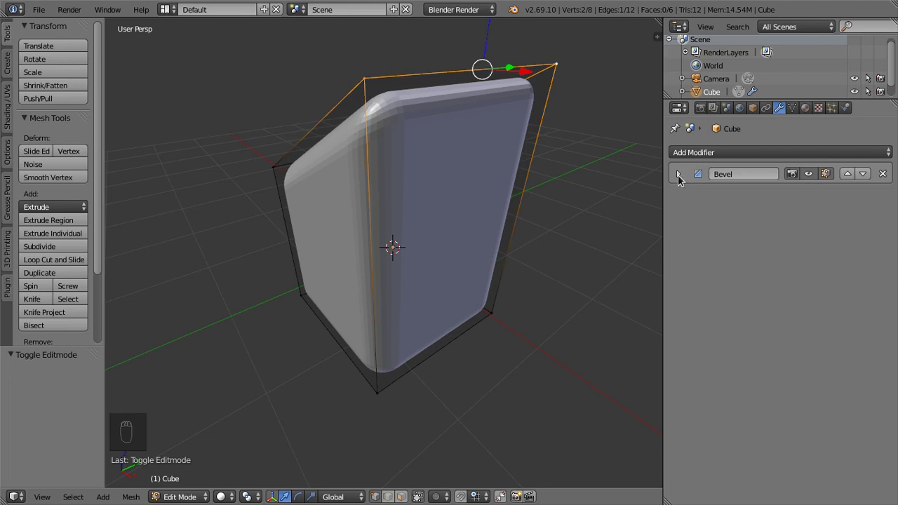
left_click_drag(681, 178, 834, 204)
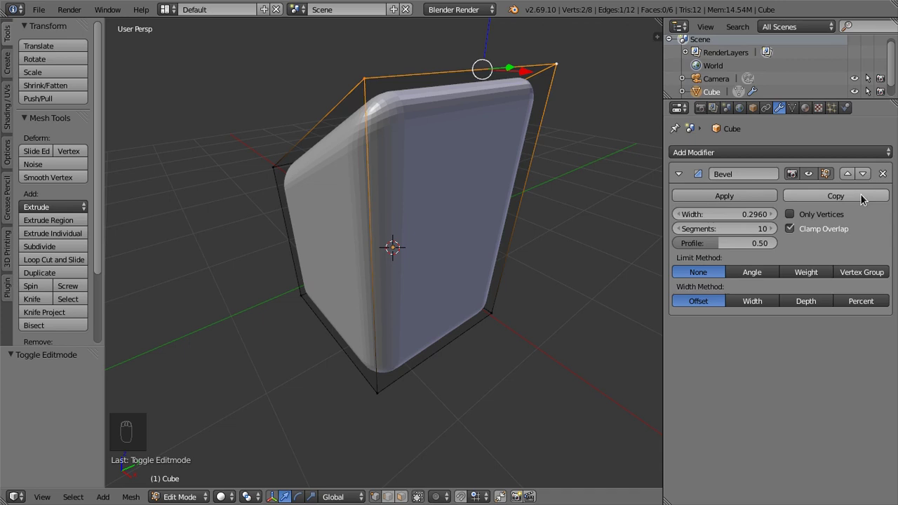
key("Tab")
left_click_drag(853, 196, 863, 203)
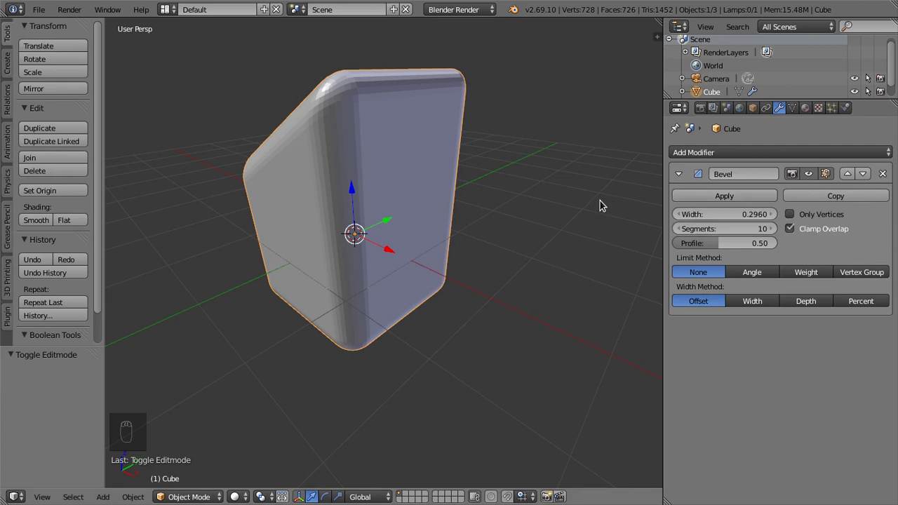
- Attempt Apply on the Bevel in Edit Mode, get refused, and return to Object Mode
key("Tab")
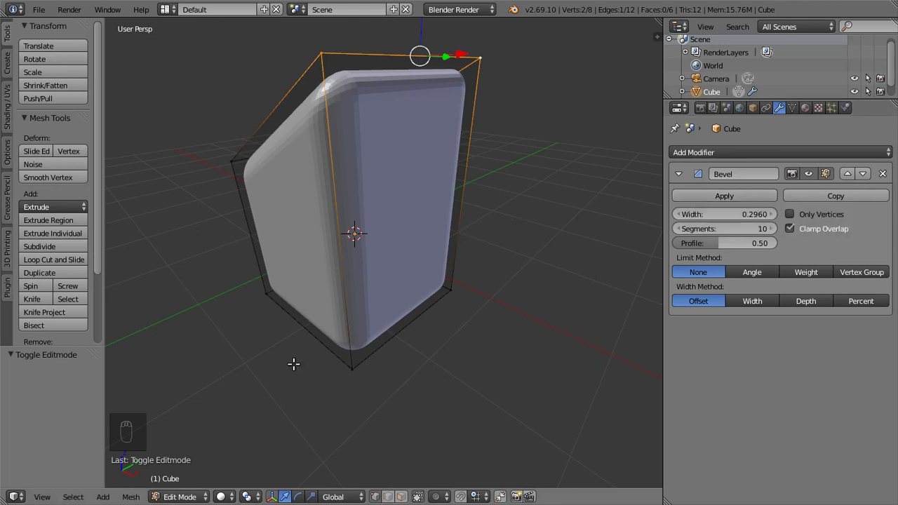
left_click_drag(749, 198, 680, 202)
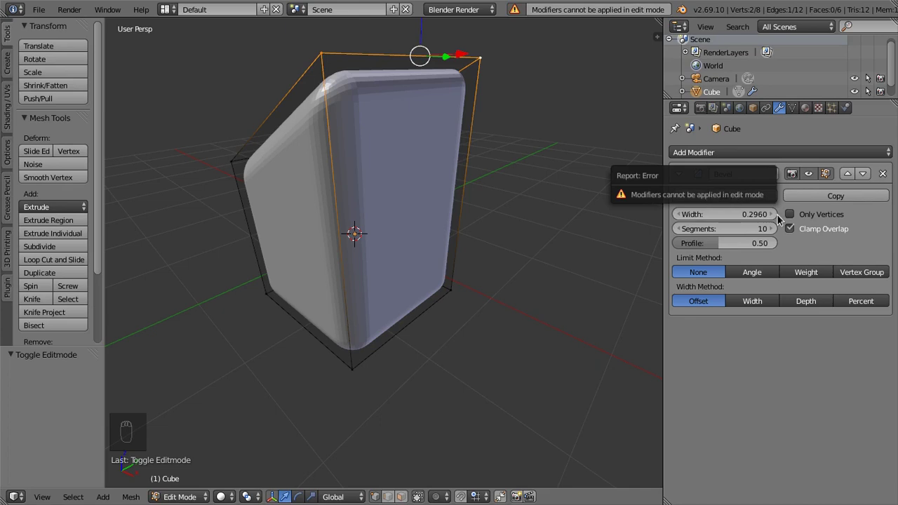
key("Tab")
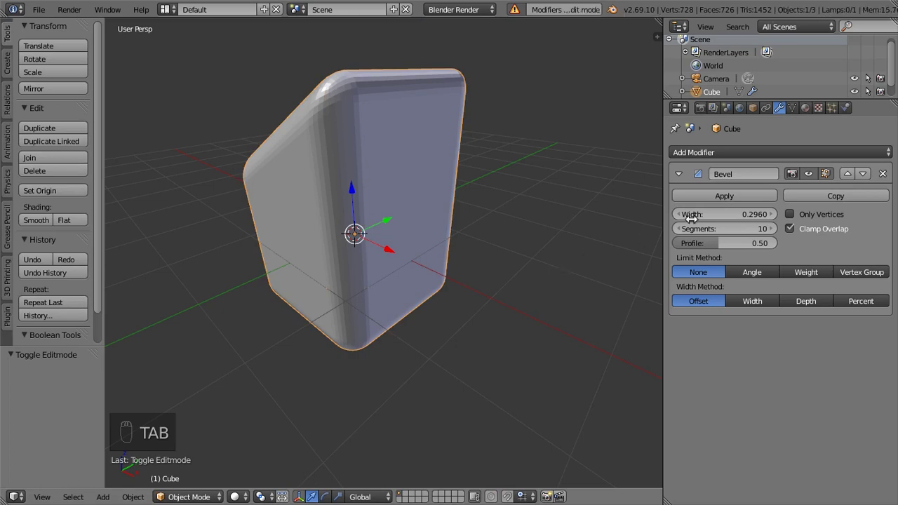
- Apply the Bevel modifier so the rounded edges become real mesh geometry
left_click_drag(743, 197, 742, 316)
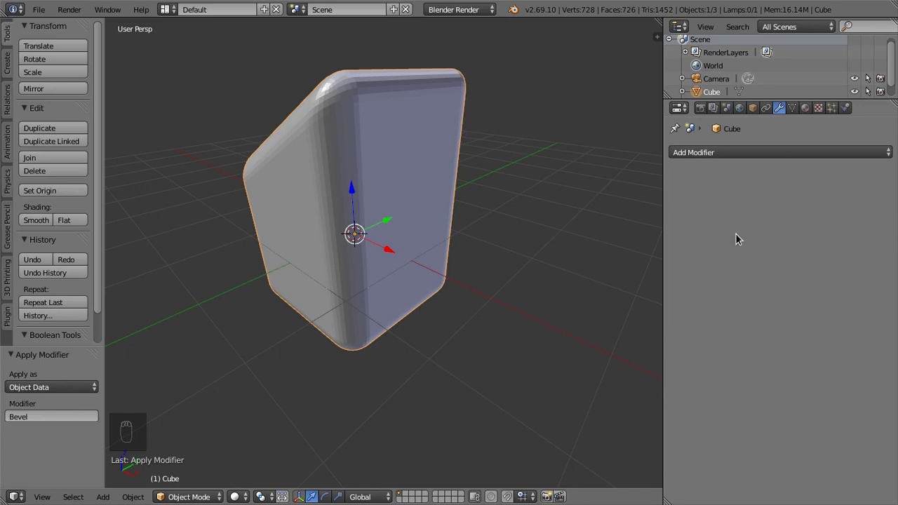
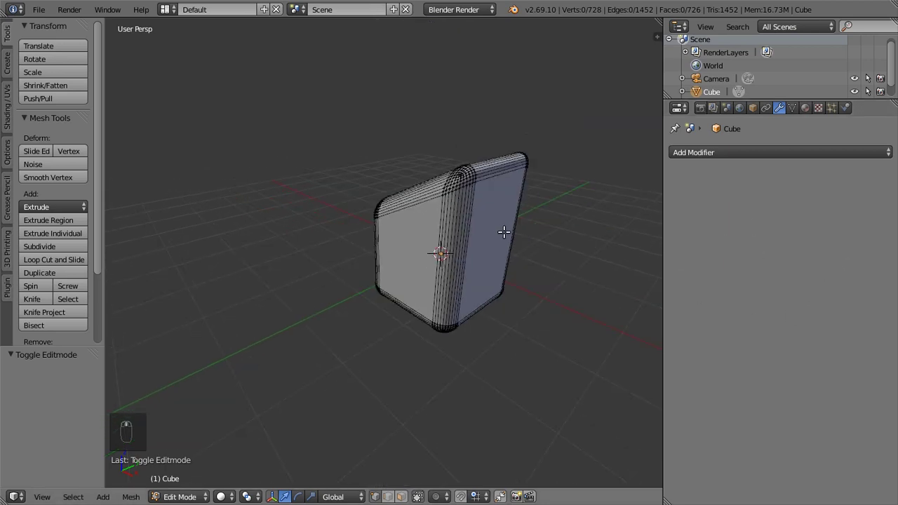
- Move the rounded cube aside to the right, away from the scene origin
key("Tab")
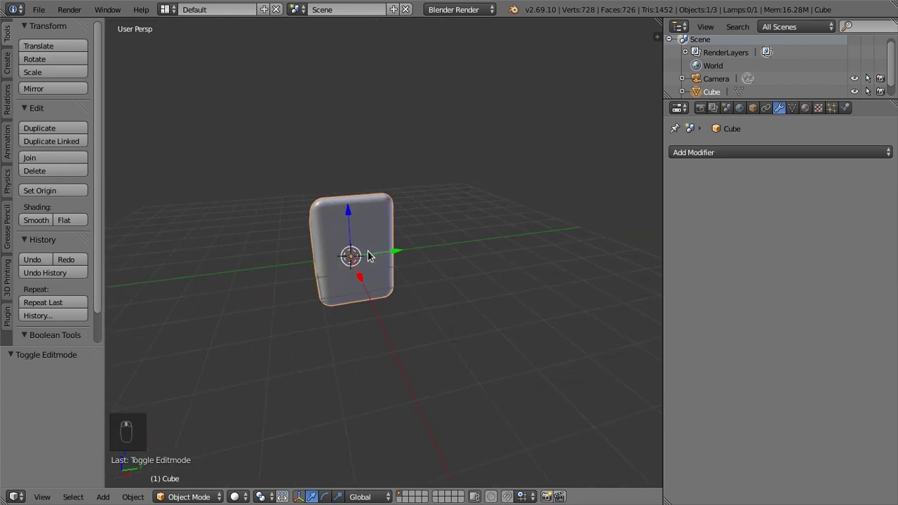
key("g")
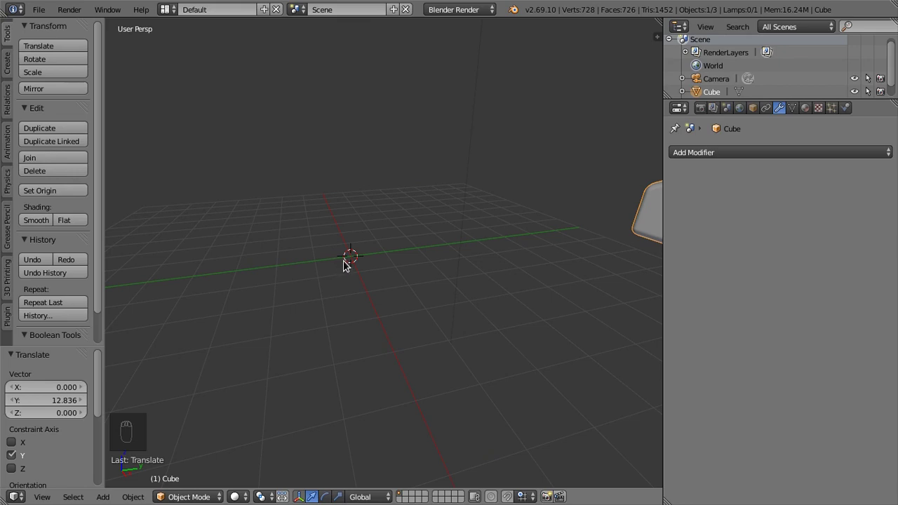
- Add a Monkey mesh (Suzanne) at the scene origin from the Add > Mesh menu
key("shift+a")
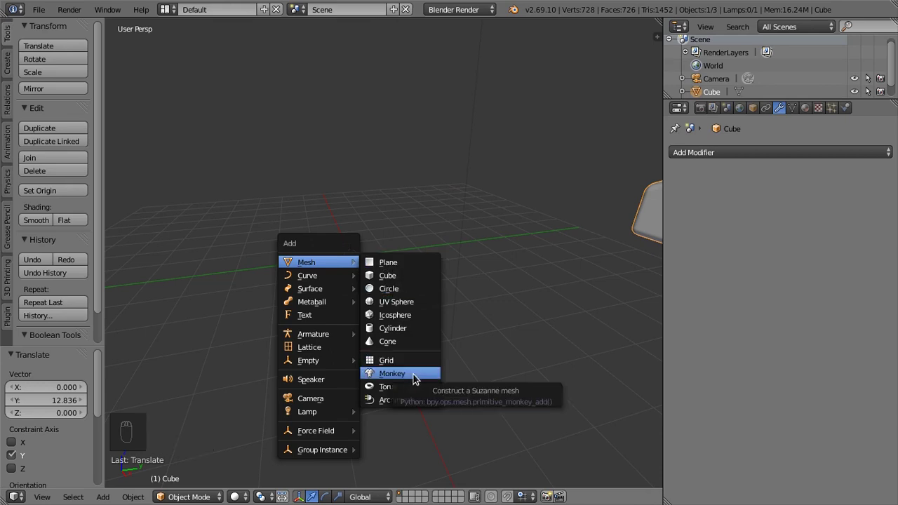
left_click_drag(322, 327, 460, 278)
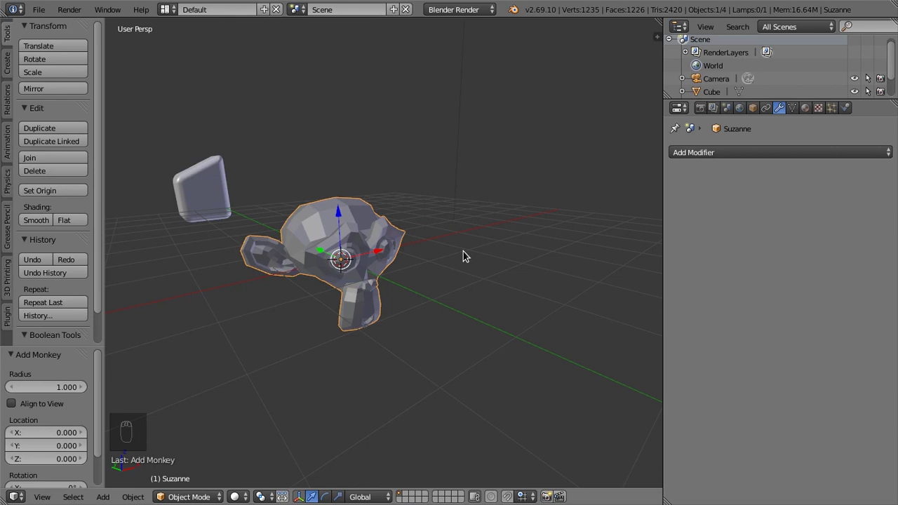
- Give Suzanne an Array modifier with count 10 and Fit Length 14.30
left_click_drag(788, 152, 591, 188)
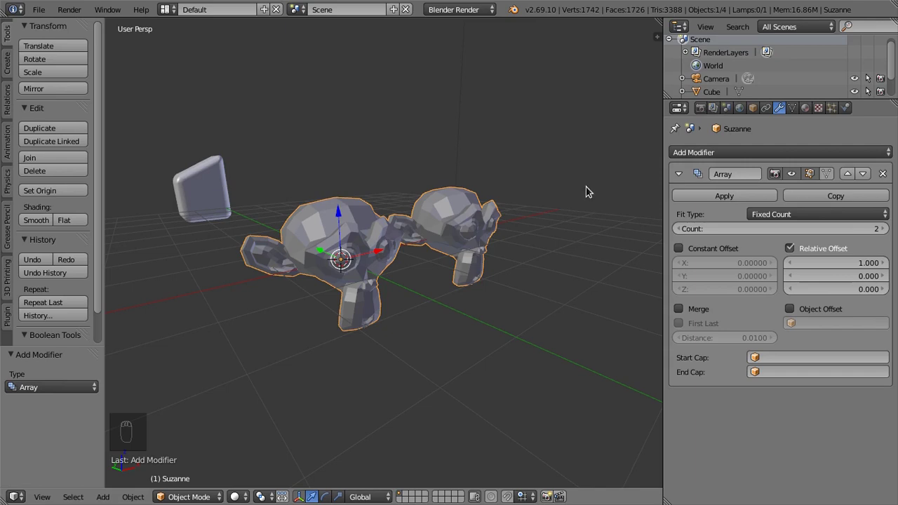
left_click_drag(312, 312, 753, 217)
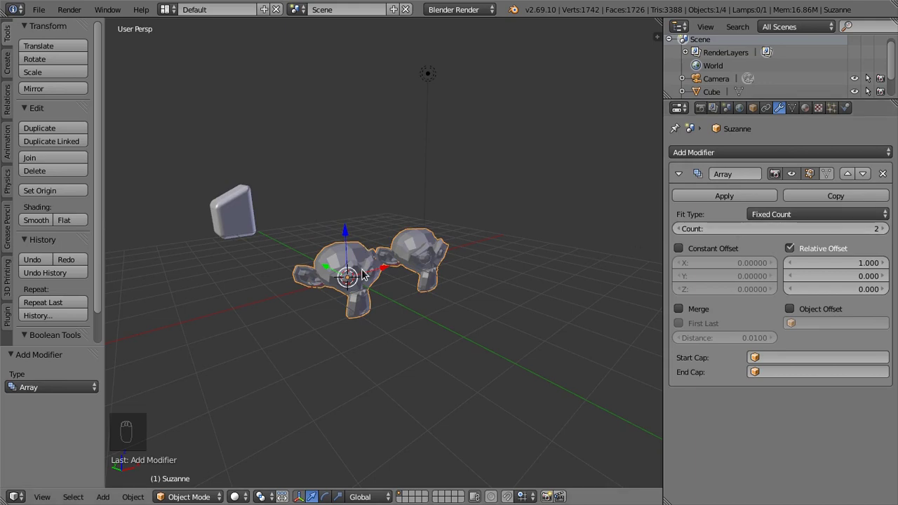
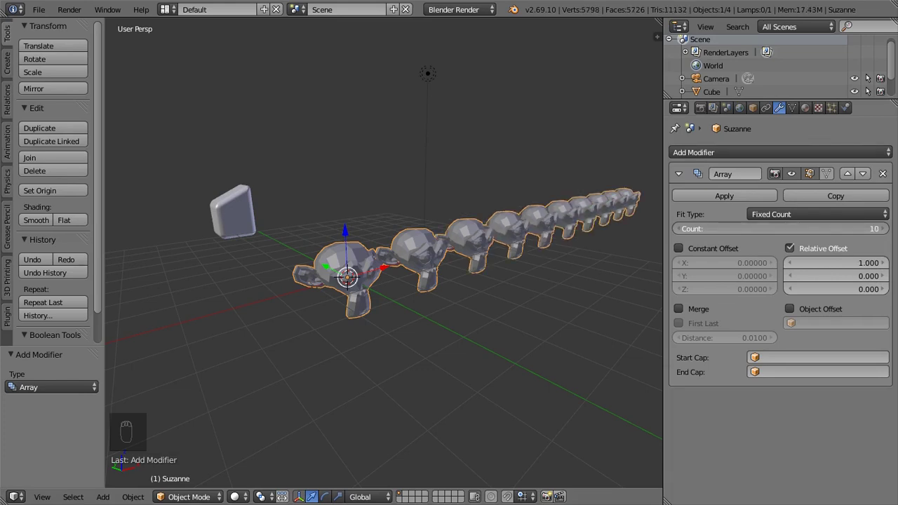
left_click_drag(499, 301, 473, 295)
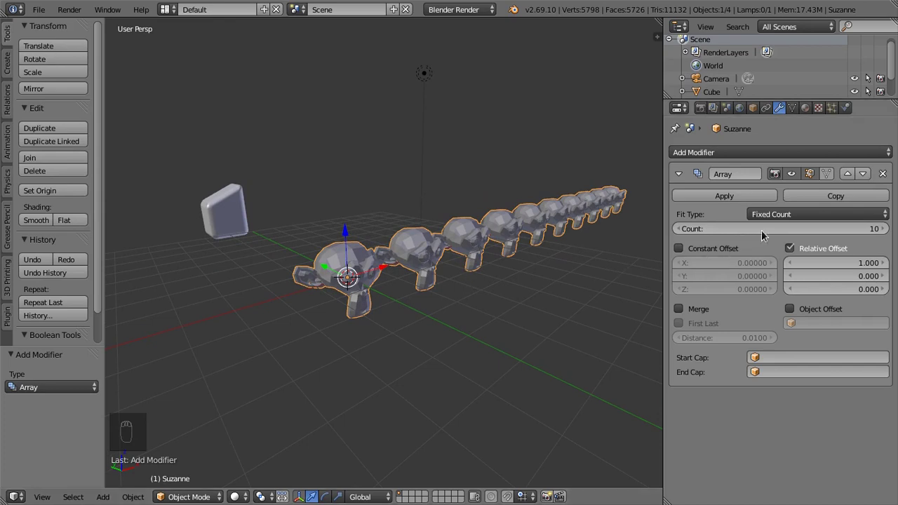
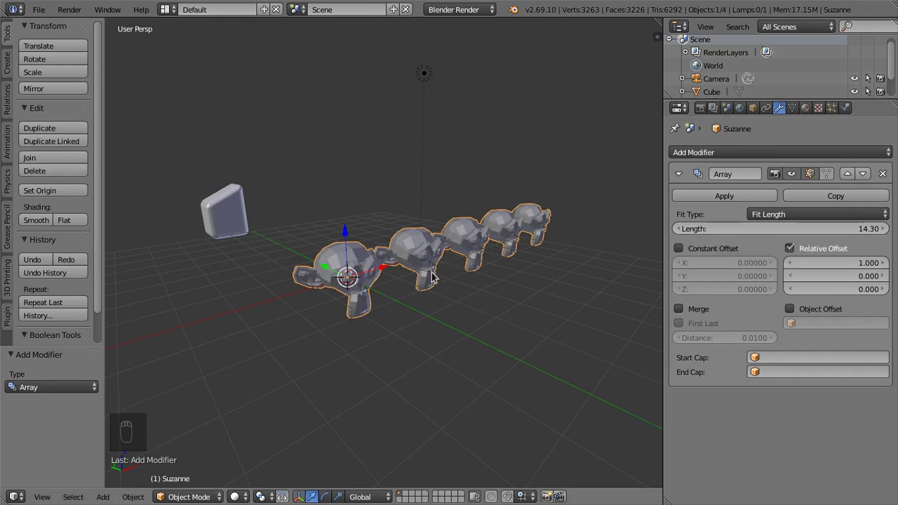
- Switch the Array to Fixed Count with 5 copies
left_click_drag(500, 281, 795, 214)
left_click(795, 214)
left_click_drag(782, 200, 473, 254)
left_click_drag(473, 254, 811, 247)
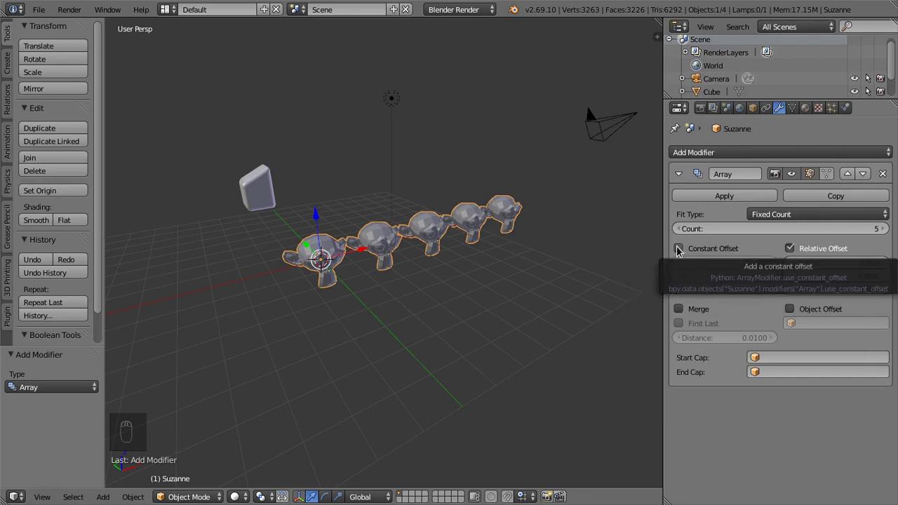
- Try Constant Offset spacing on the copies, then restore Relative Offset only
left_click_drag(677, 246, 788, 247)
left_click_drag(790, 244, 788, 283)
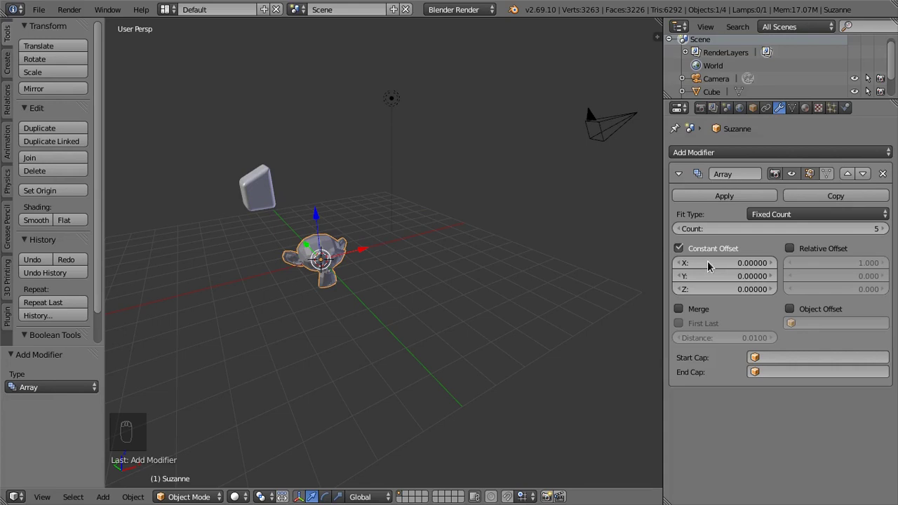
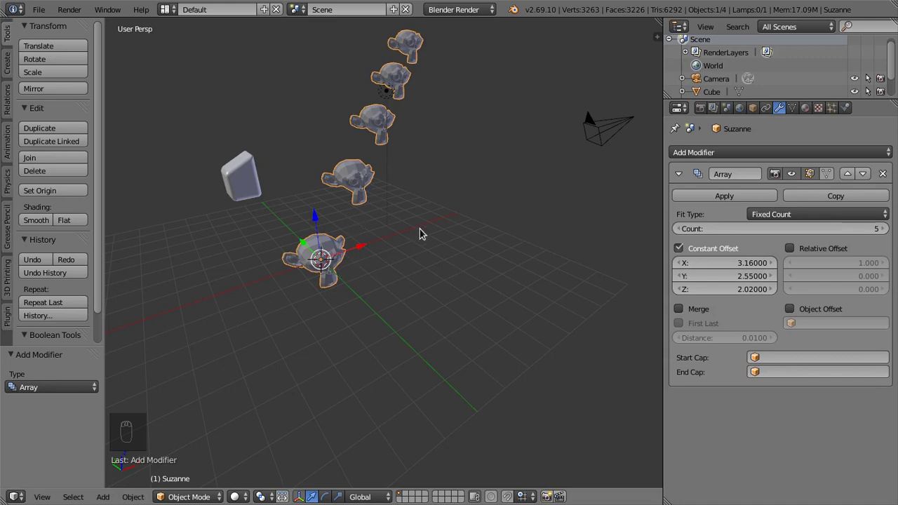
left_click_drag(437, 256, 431, 275)
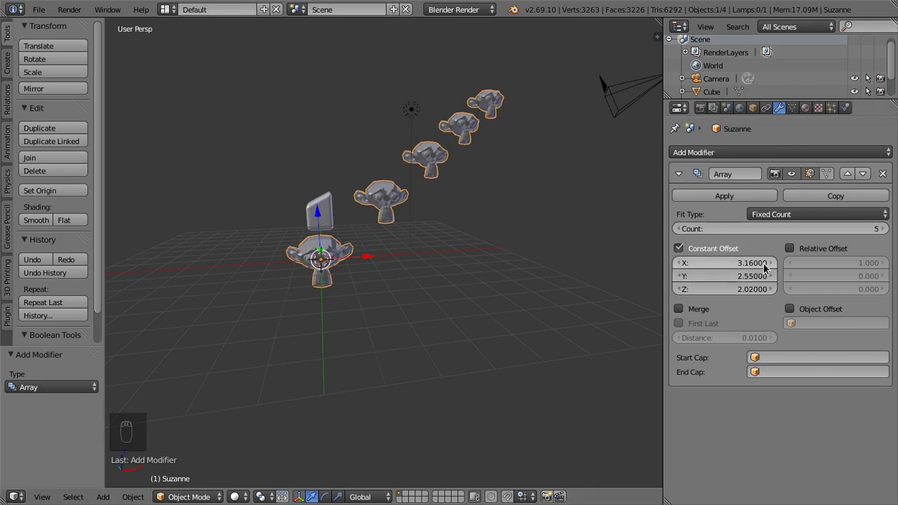
left_click_drag(322, 263, 341, 261)
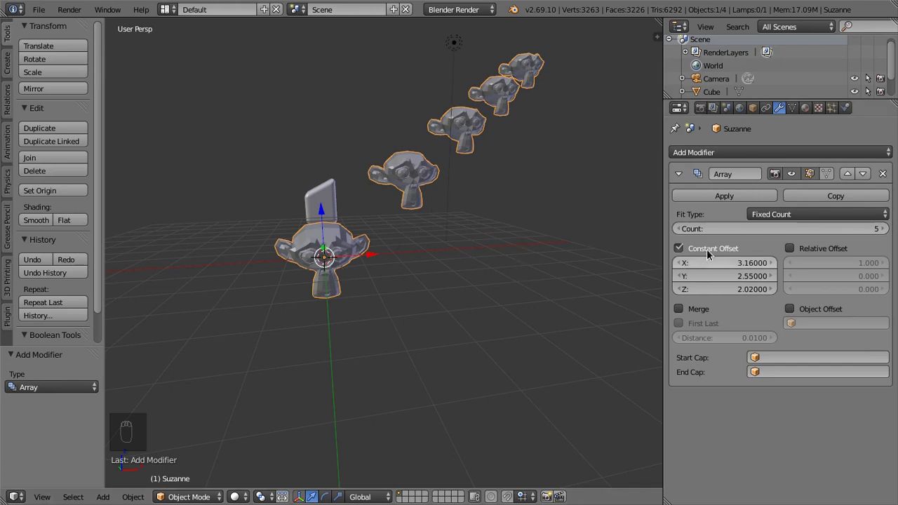
left_click_drag(681, 250, 286, 277)
- Set the Array's Relative Offset X to 2.000 to double the gap between copies
middle_click(286, 278)
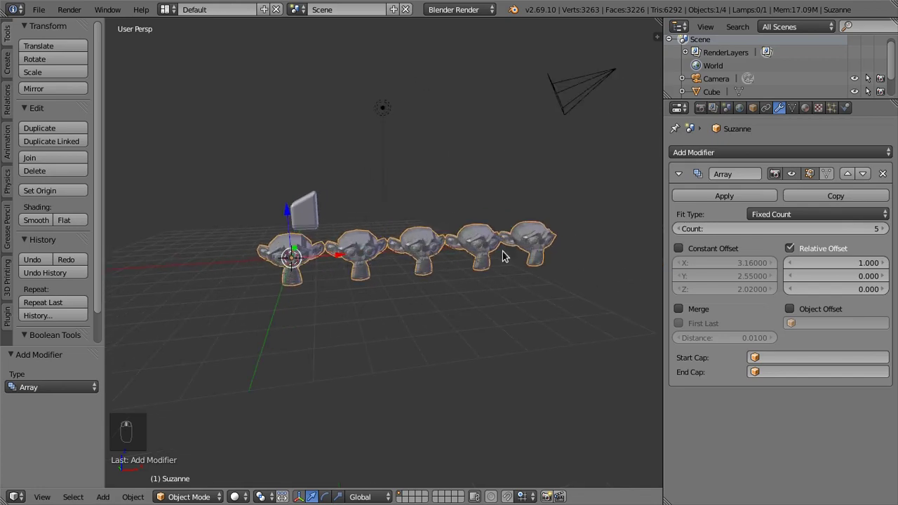
left_click_drag(883, 283, 853, 263)
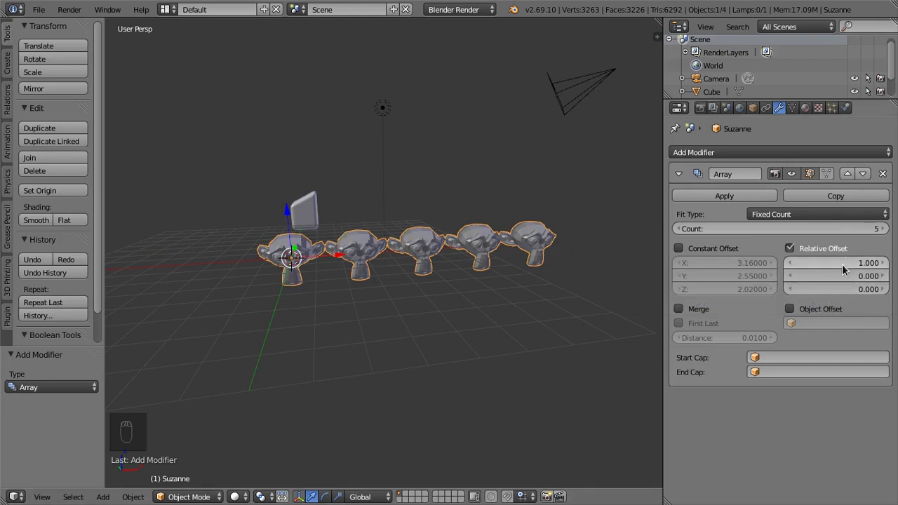
left_click_drag(415, 261, 233, 278)
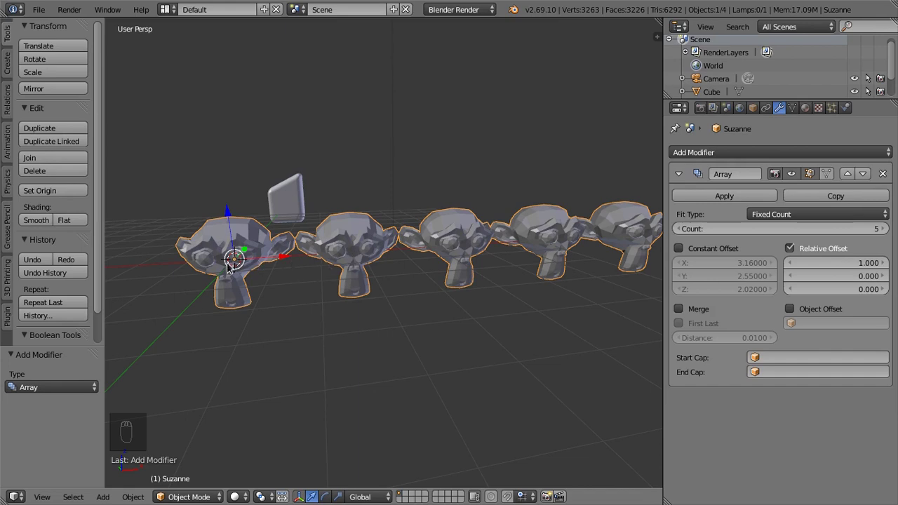
left_click_drag(849, 266, 190, 223)
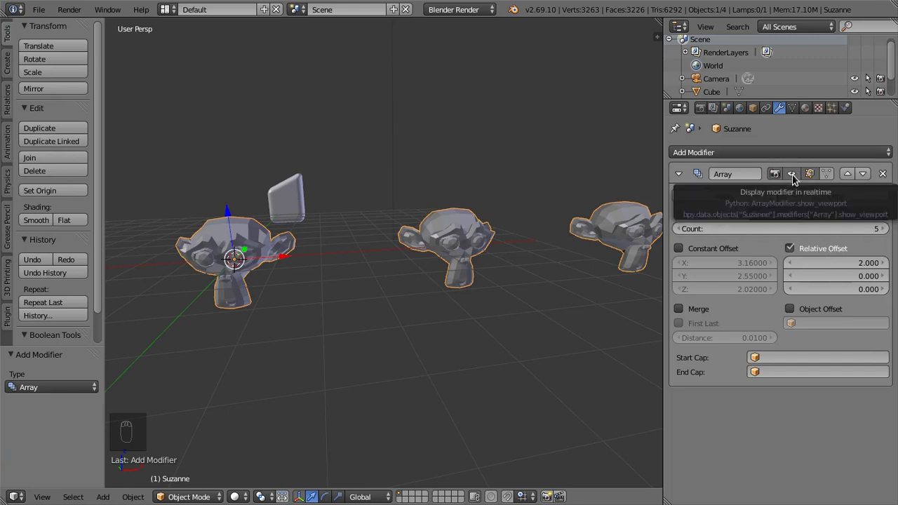
- Turn off the Array's viewport display and collapse its panel
left_click_drag(793, 171, 793, 168)
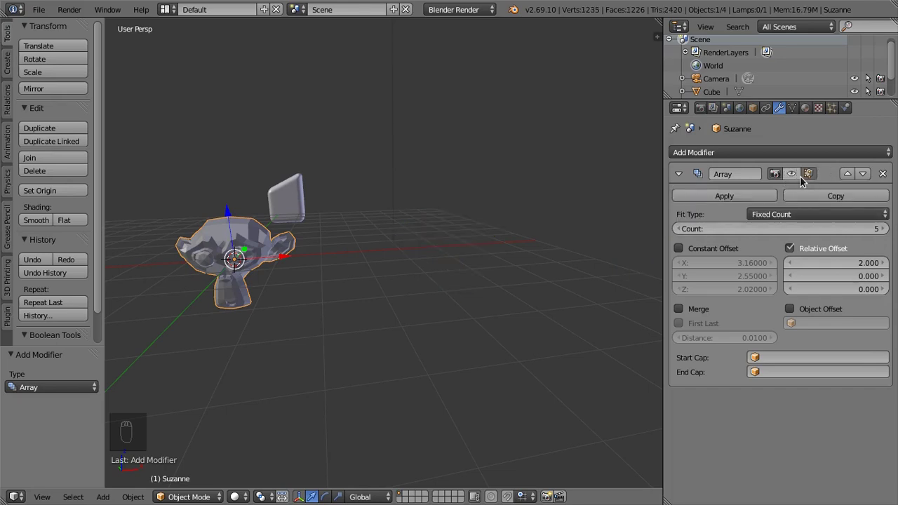
left_click(679, 174)
left_click_drag(454, 236, 794, 172)
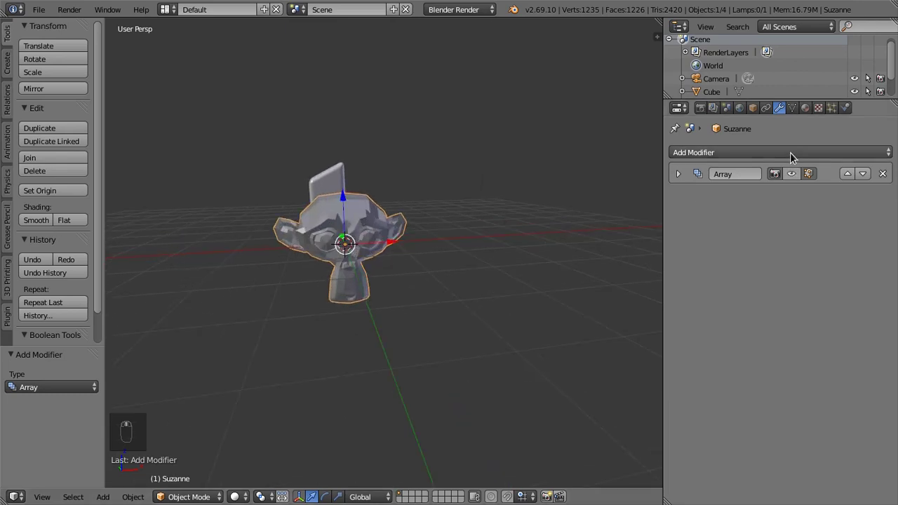
- Add a Mirror modifier to the monkey from the Add Modifier list
middle_click(796, 156)
left_click_drag(795, 156, 578, 282)
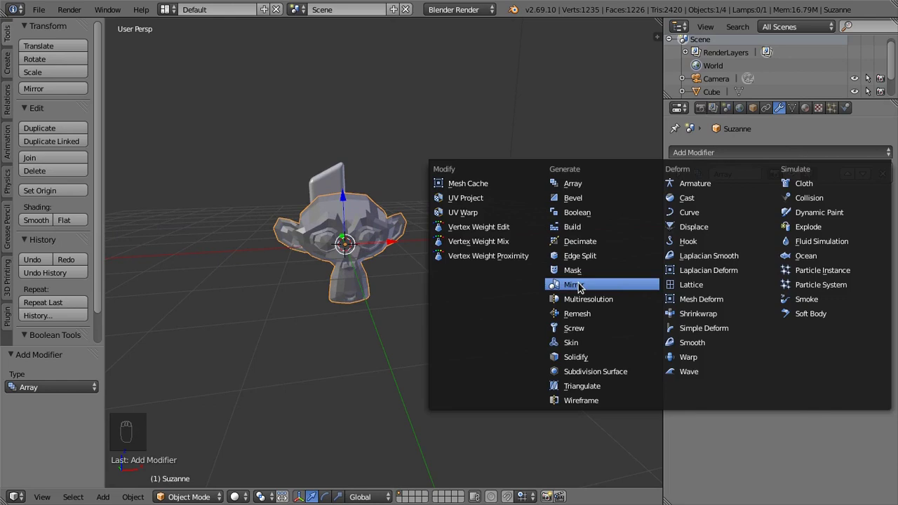
left_click_drag(452, 241, 737, 206)
left_click(737, 206)
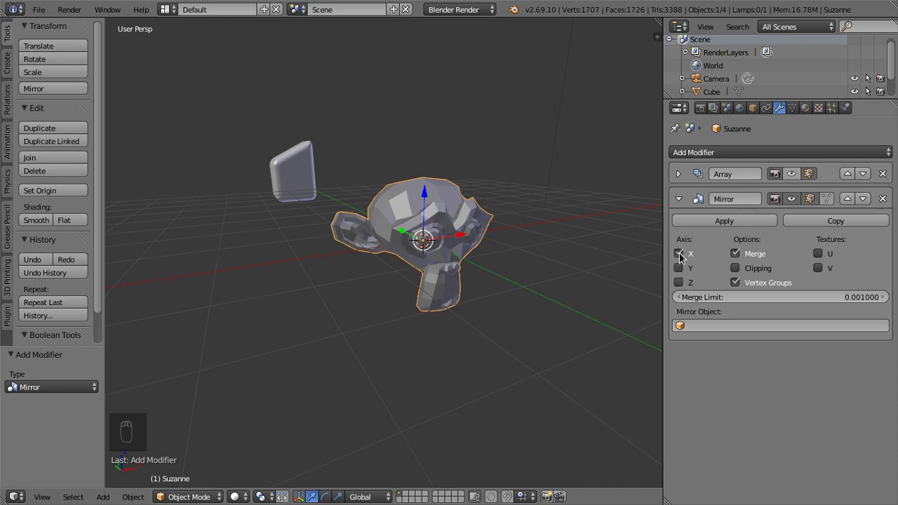
- Try mirroring across X, then Y, and settle on the Z axis only, inspecting the result
left_click_drag(476, 283, 431, 218)
left_click(431, 217)
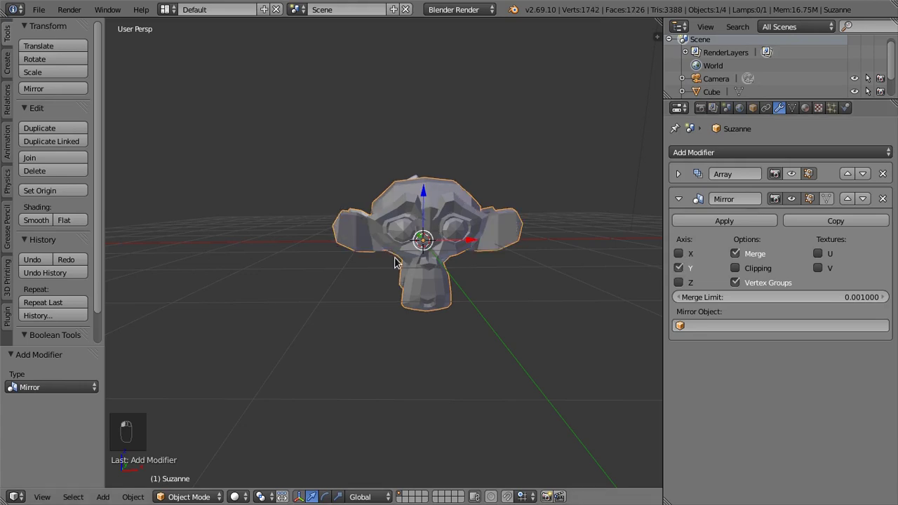
left_click_drag(411, 271, 579, 238)
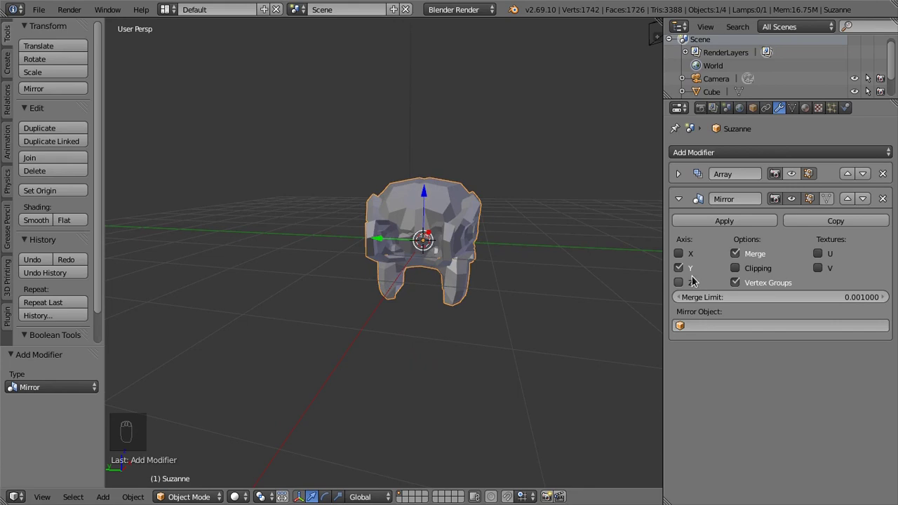
left_click_drag(682, 271, 341, 272)
middle_click(341, 272)
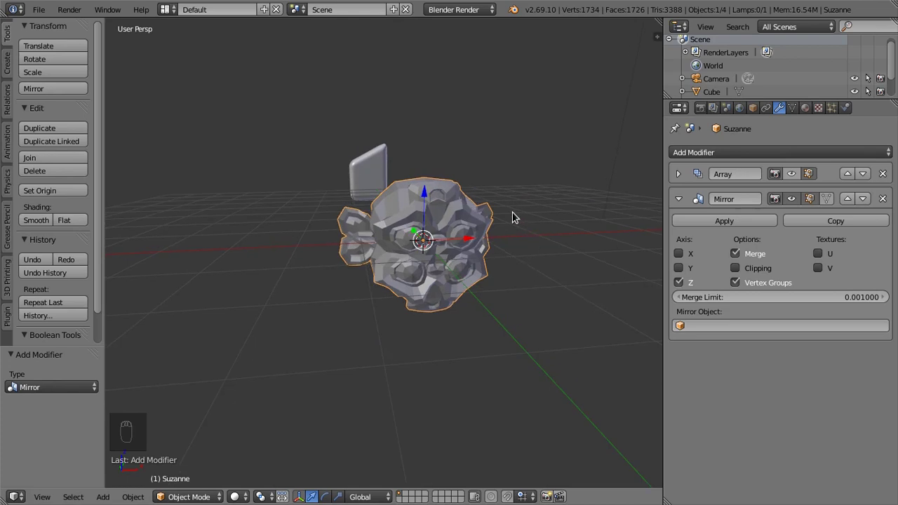
left_click_drag(461, 279, 457, 266)
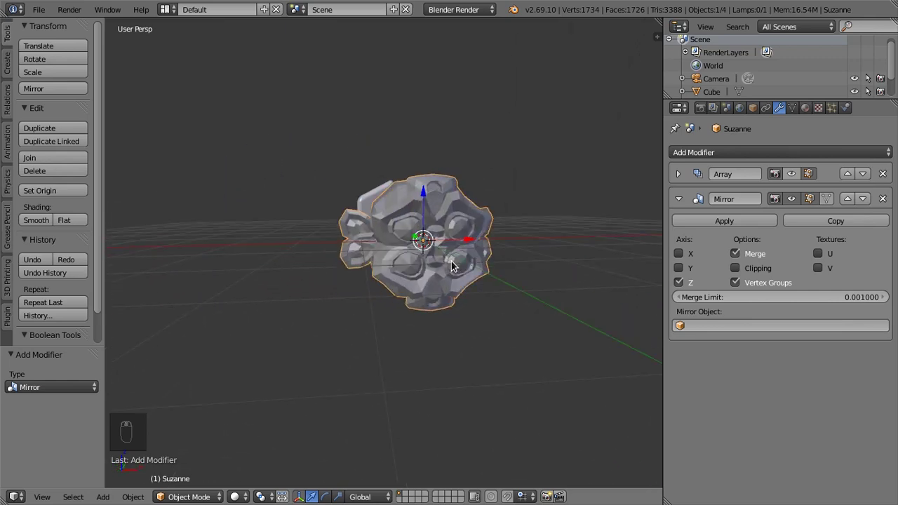
middle_click(518, 273)
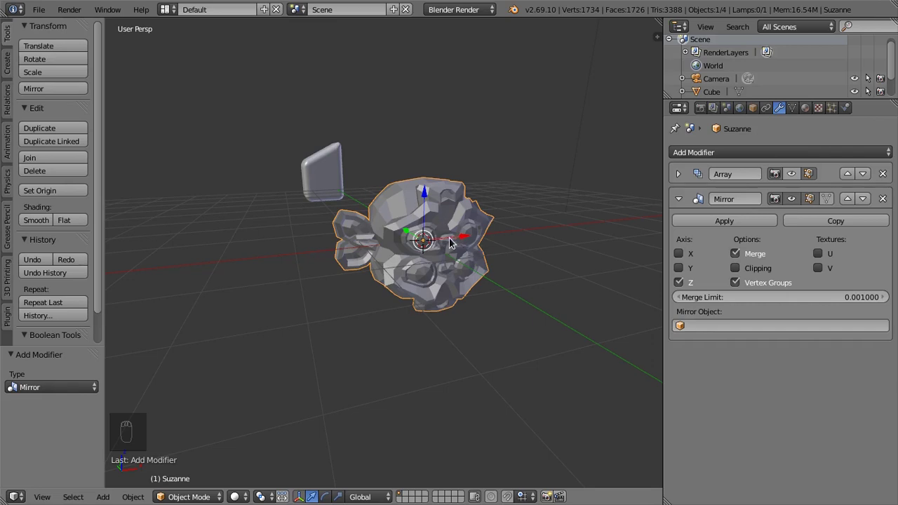
- Edit Suzanne's mesh, select everything, move it, and return to solid-shaded object mode
key("Tab")
key("z")
key("a")
key("a")
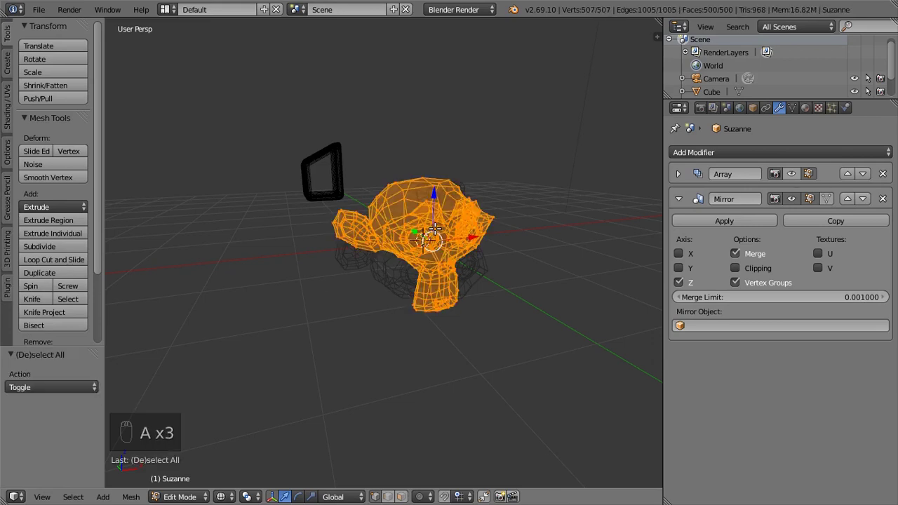
key("g")
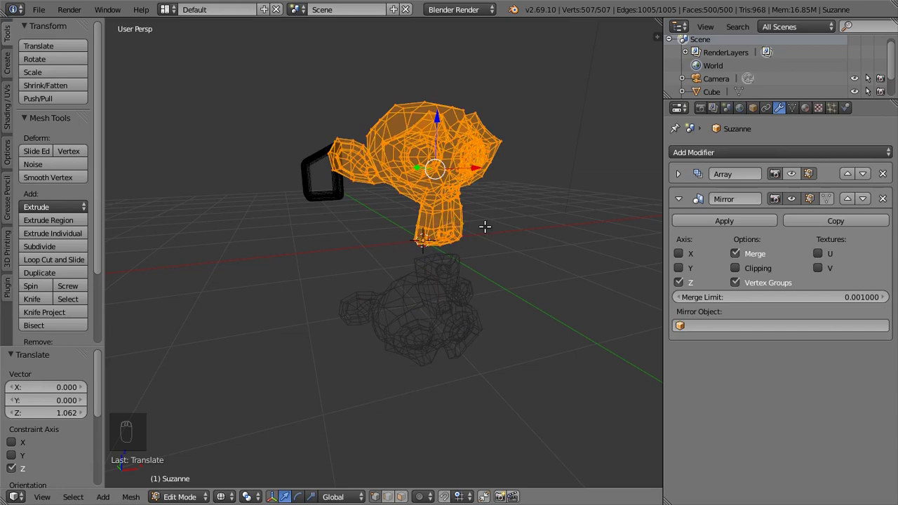
key("Tab")
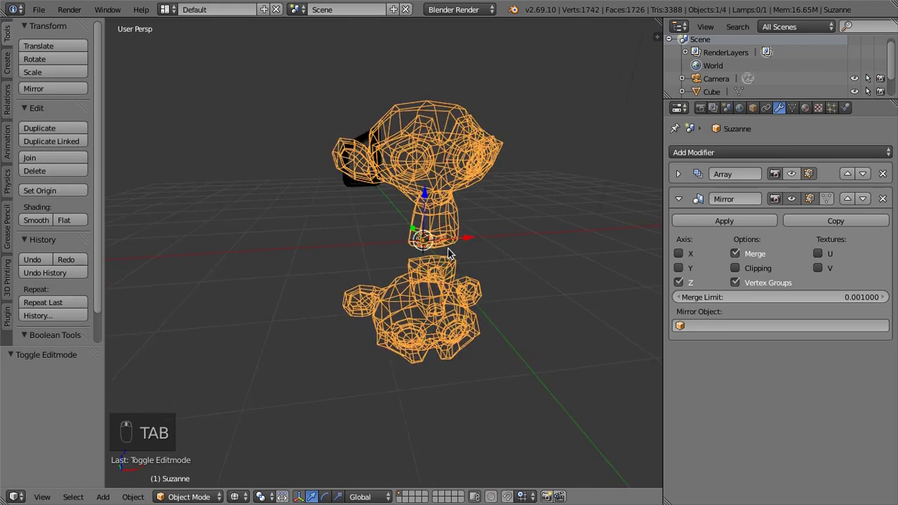
key("z")
left_click_drag(412, 238, 465, 209)
- Re-enter edit mode, scale the selected edge loops, and come back to object mode
key("Tab")
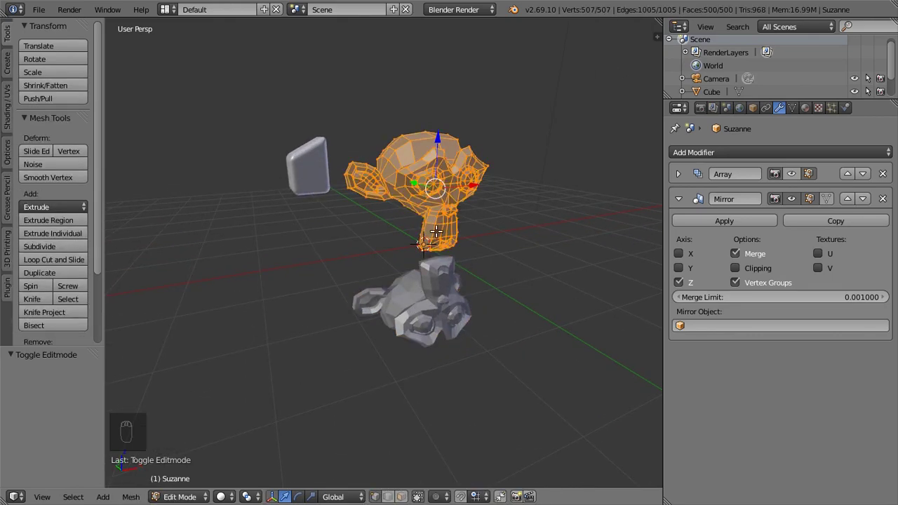
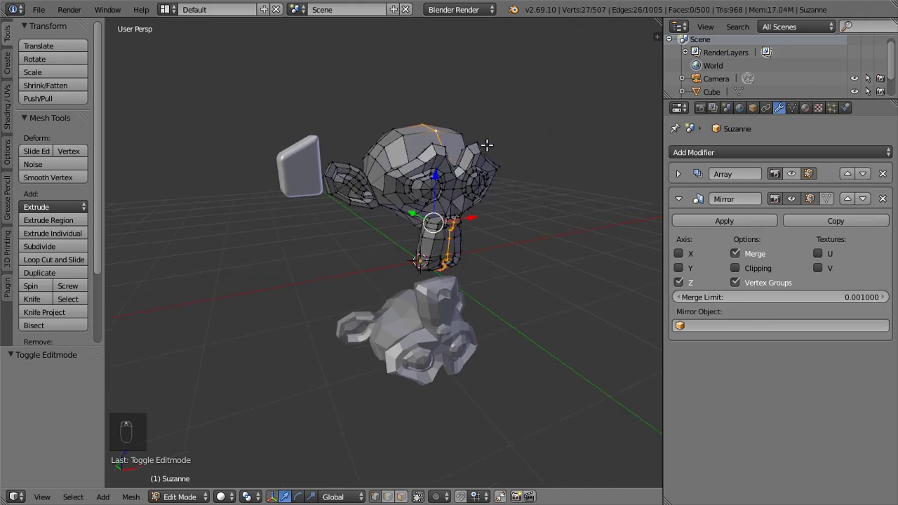
key("s")
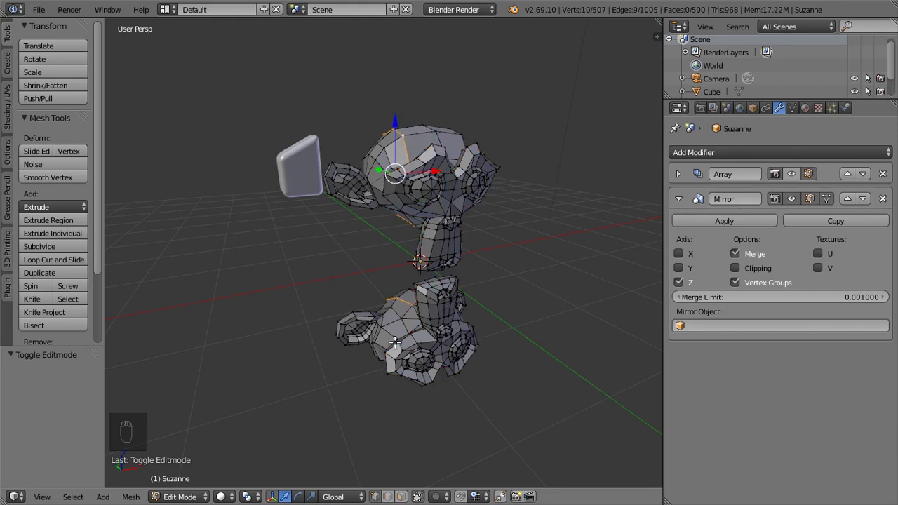
key("s")
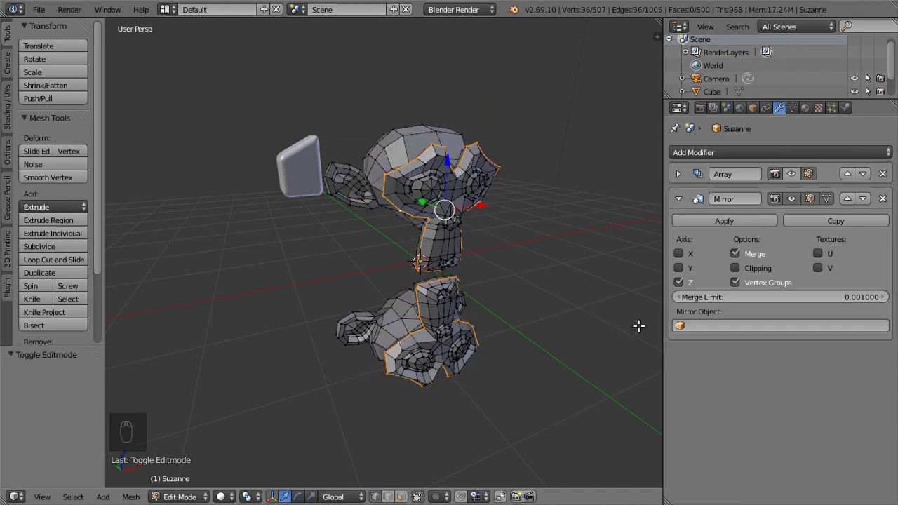
key("Tab")
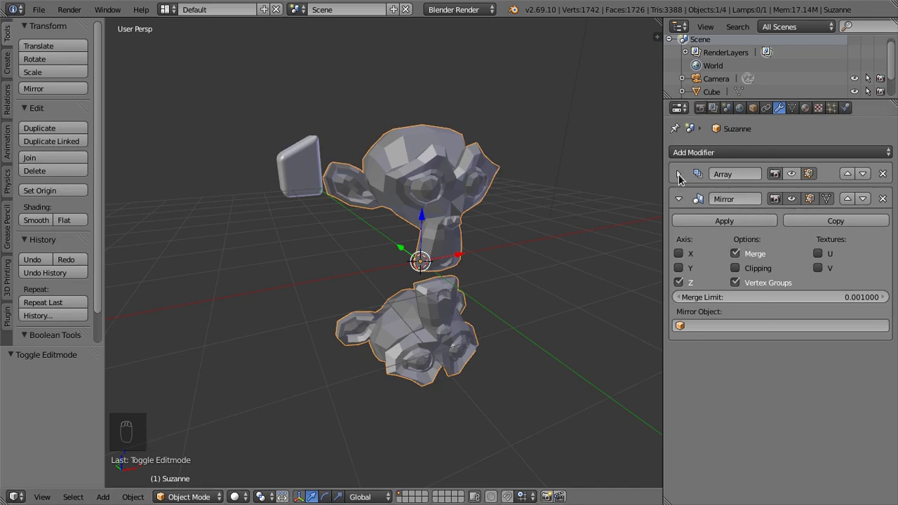
- Enable the Array modifier's viewport display so five copies stack along Z, viewed from the front
left_click_drag(682, 177, 760, 181)
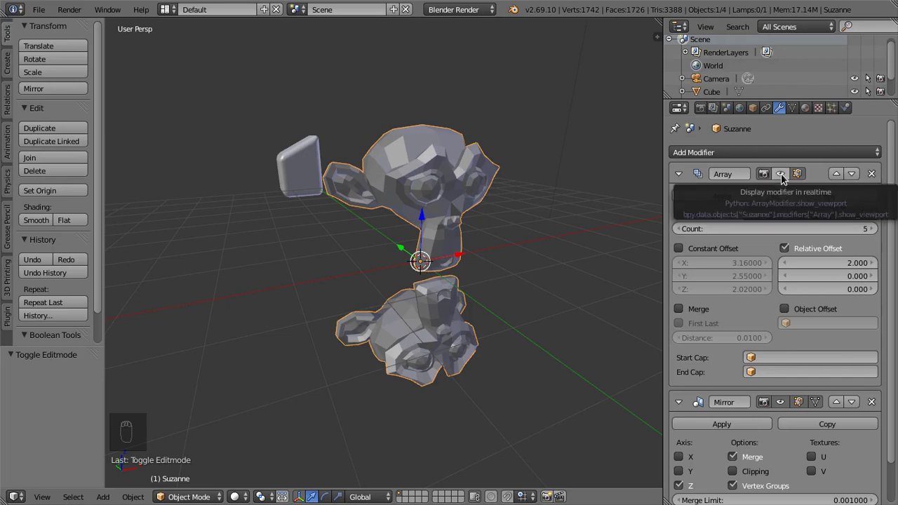
left_click(783, 178)
left_click_drag(484, 252, 772, 252)
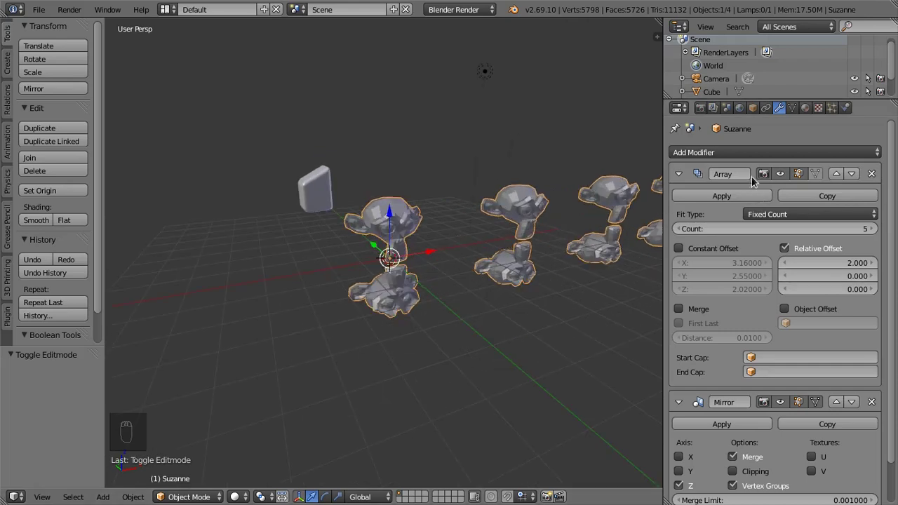
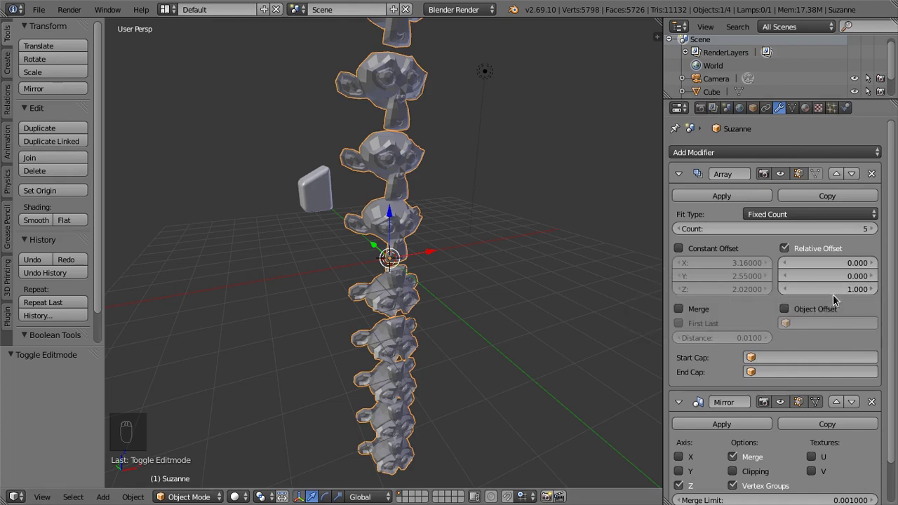
left_click_drag(462, 267, 458, 292)
key("KP_1")
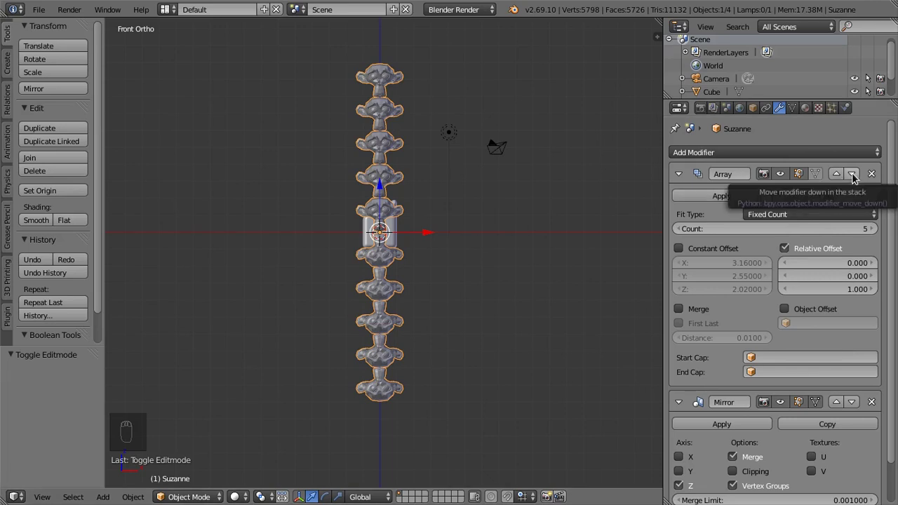
- Move the Array modifier below Mirror in the stack and orbit to see the resulting column
left_click(855, 177)
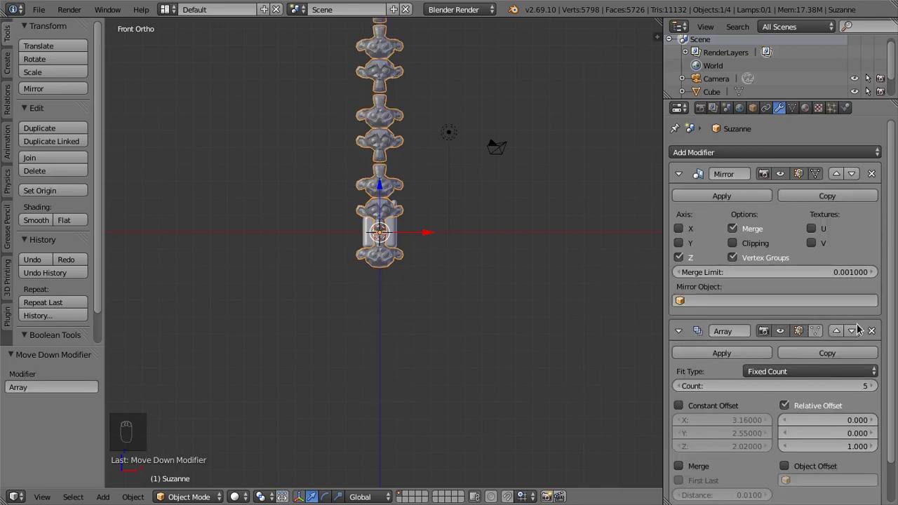
left_click_drag(382, 246, 428, 143)
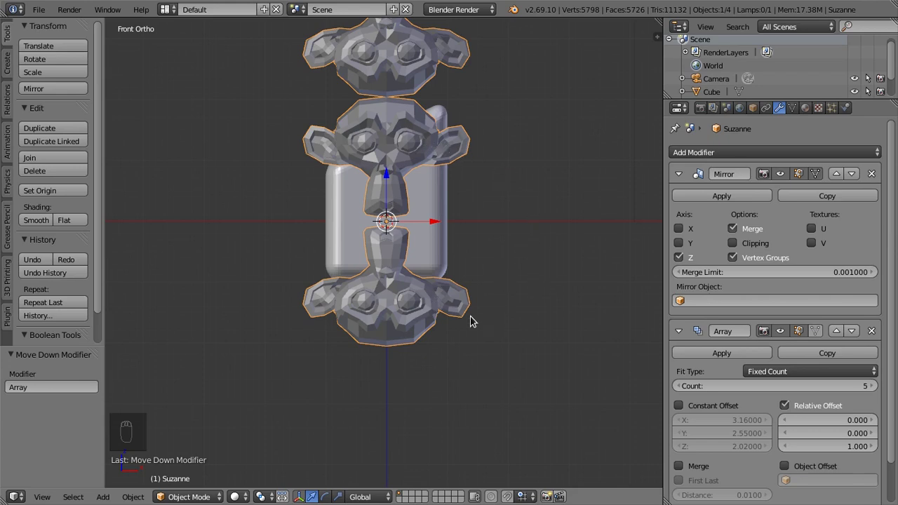
middle_click(458, 299)
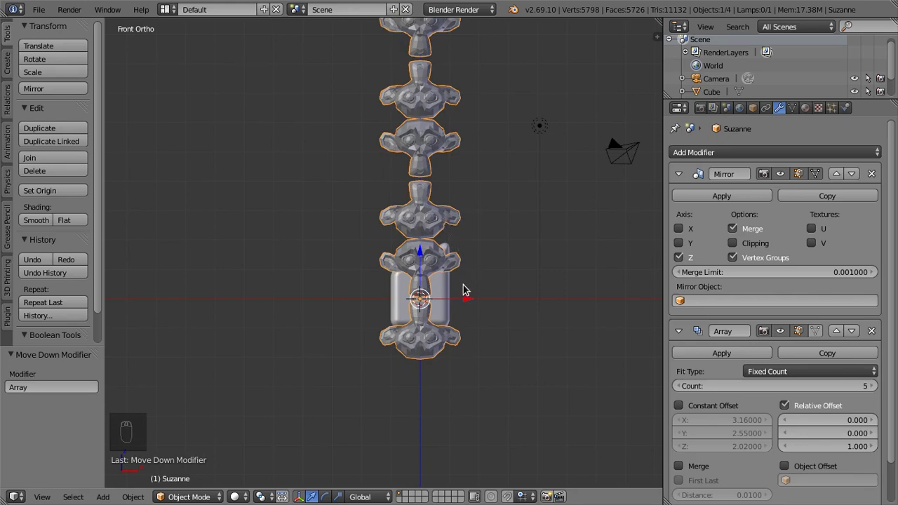
middle_click(527, 253)
left_click_drag(506, 329, 510, 251)
key("g")
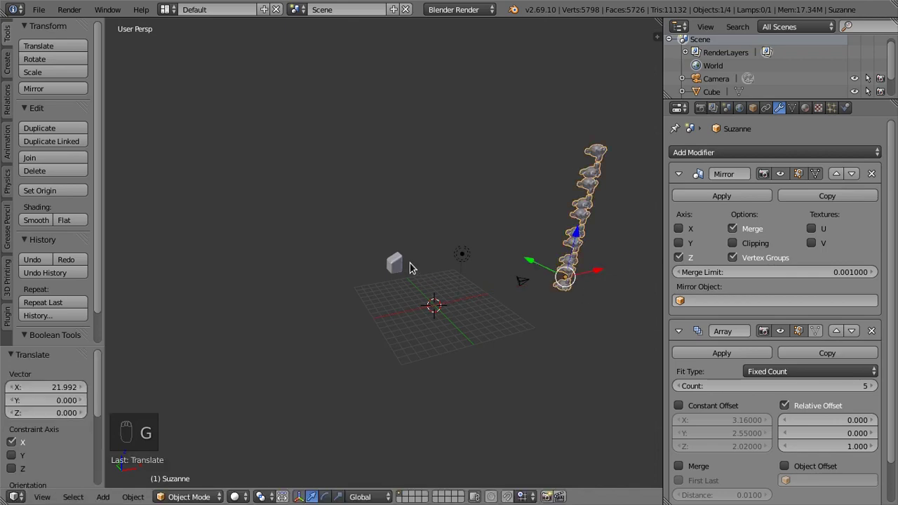
left_click_drag(399, 265, 459, 276)
- Move the cube away from the origin and add a plane there
key("g")
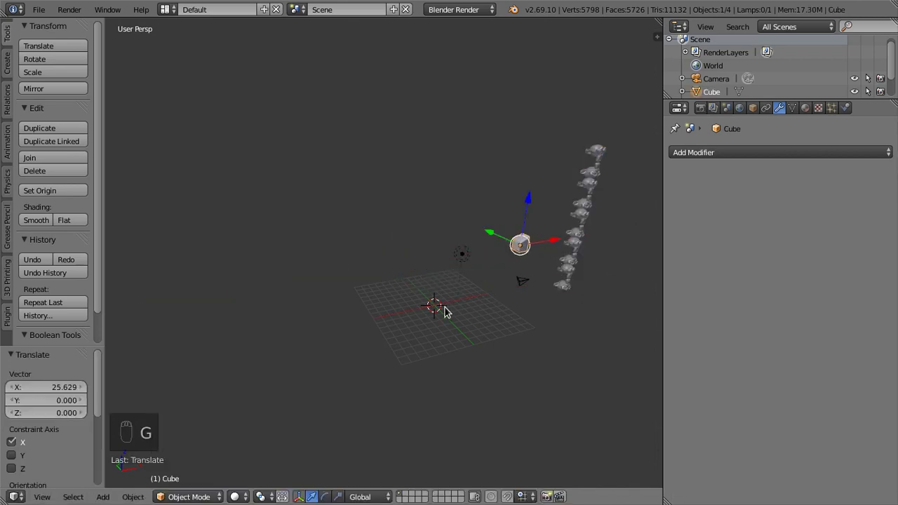
left_click_drag(433, 329, 430, 298)
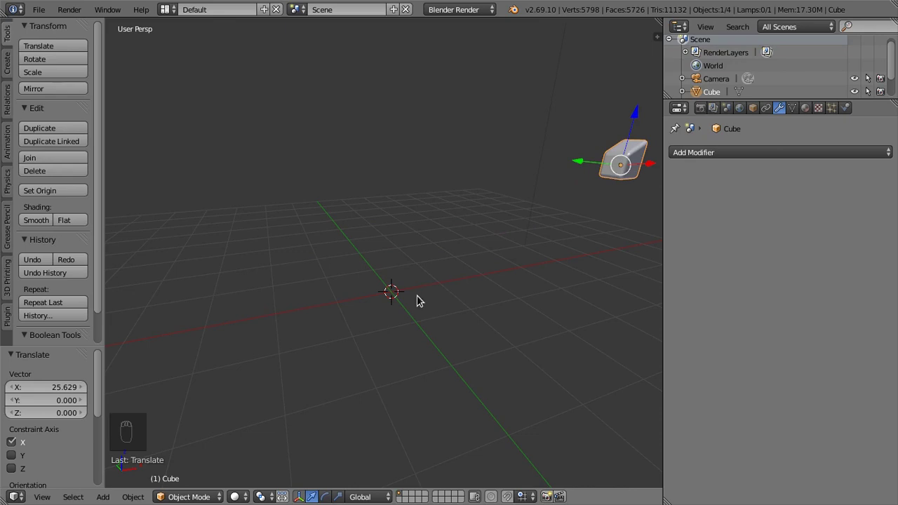
key("shift+a")
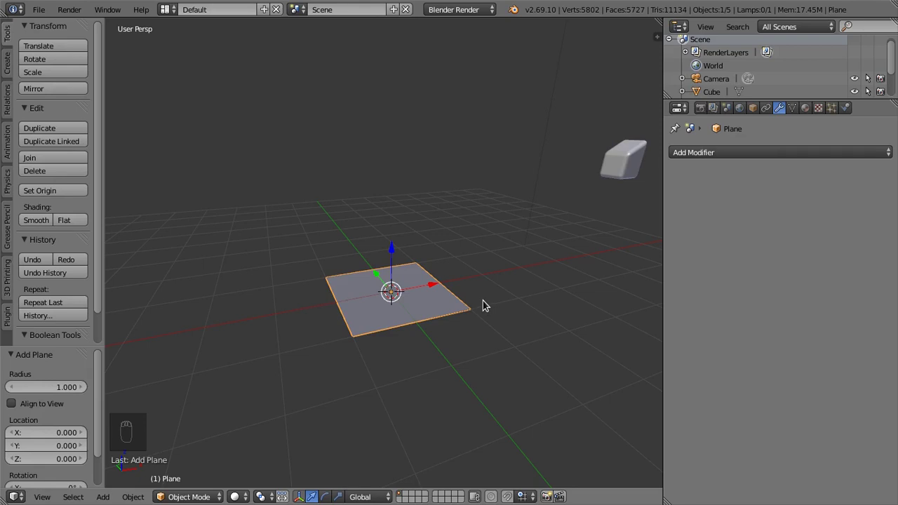
- In edit mode, rotate the plane 90° so it stands upright near the origin
key("Tab")
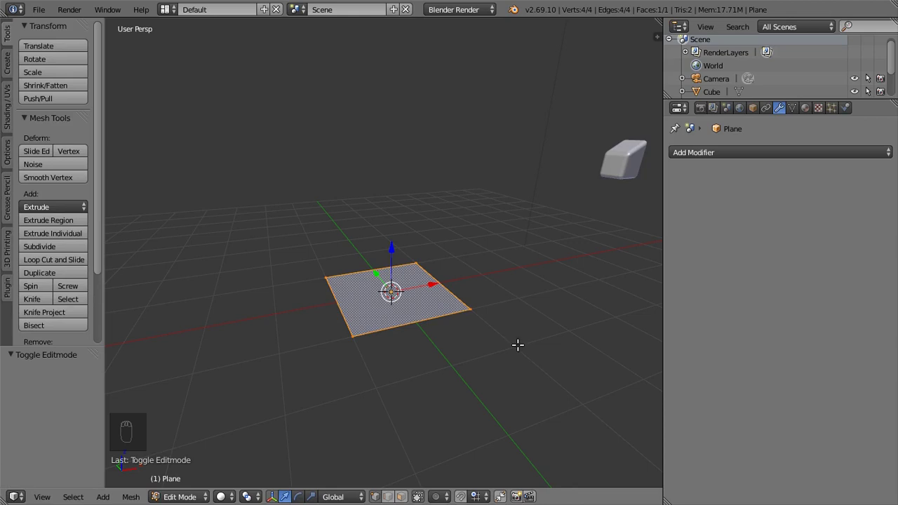
left_click_drag(513, 340, 532, 326)
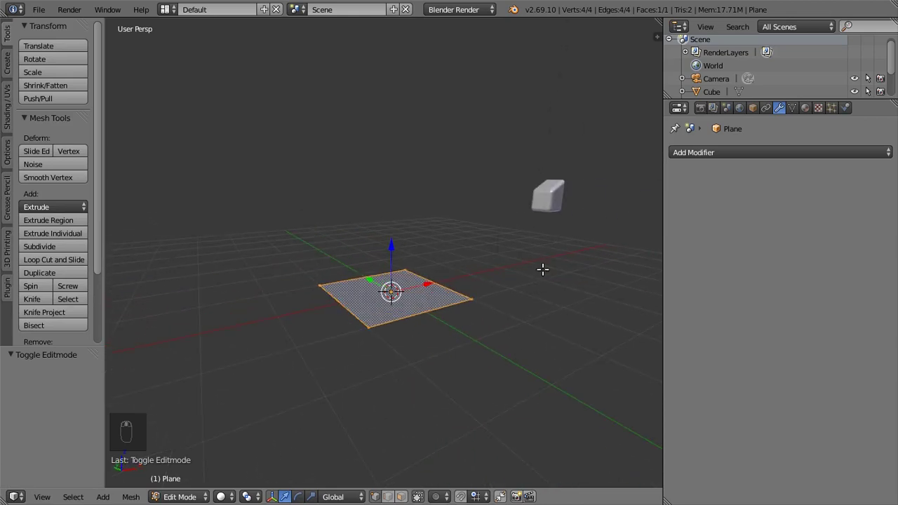
key("r")
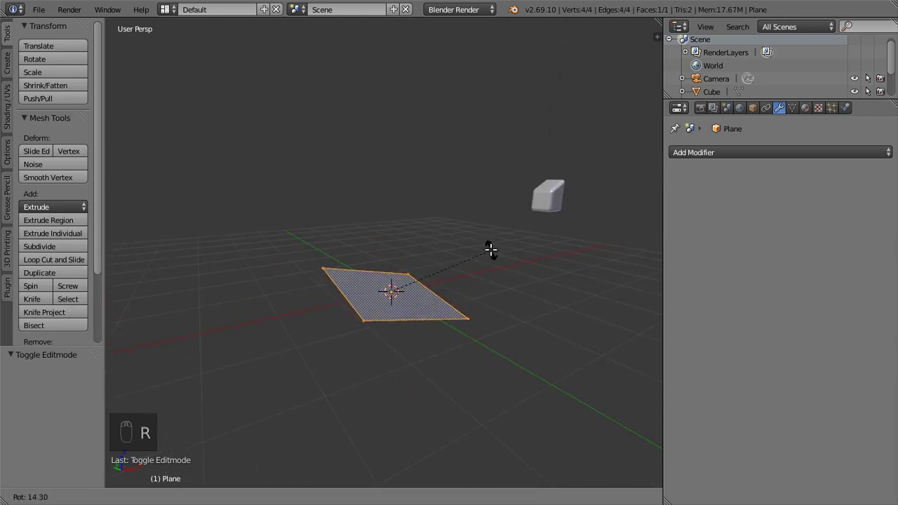
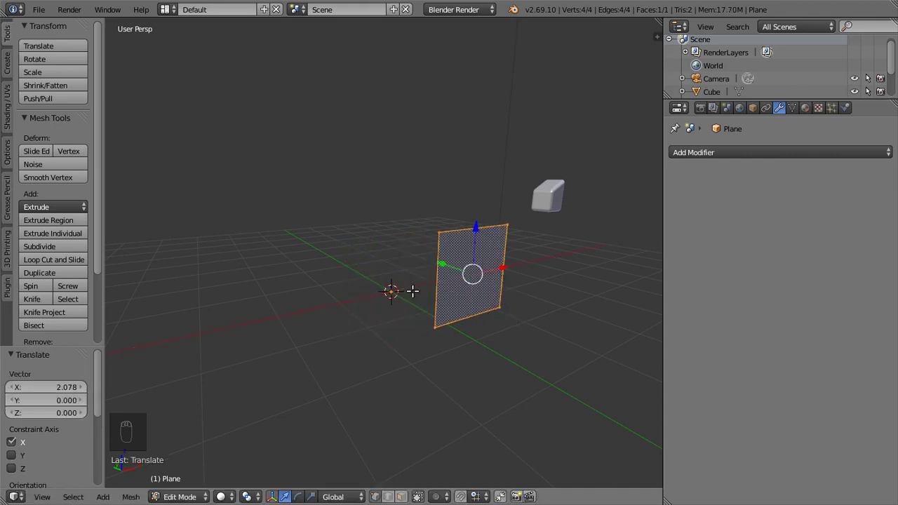
left_click_drag(285, 346, 795, 150)
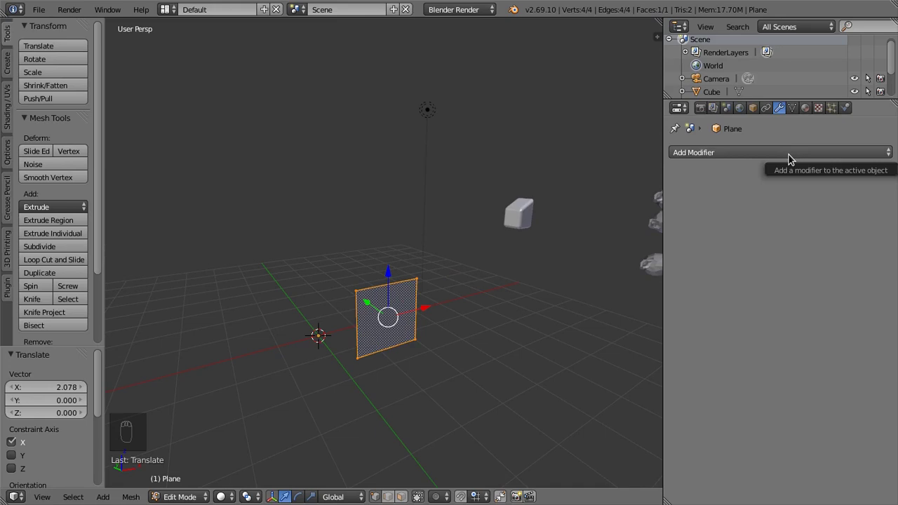
- Add a Screw modifier to the plane, choose its axis, and view the spiral from the front
left_click_drag(792, 158, 774, 158)
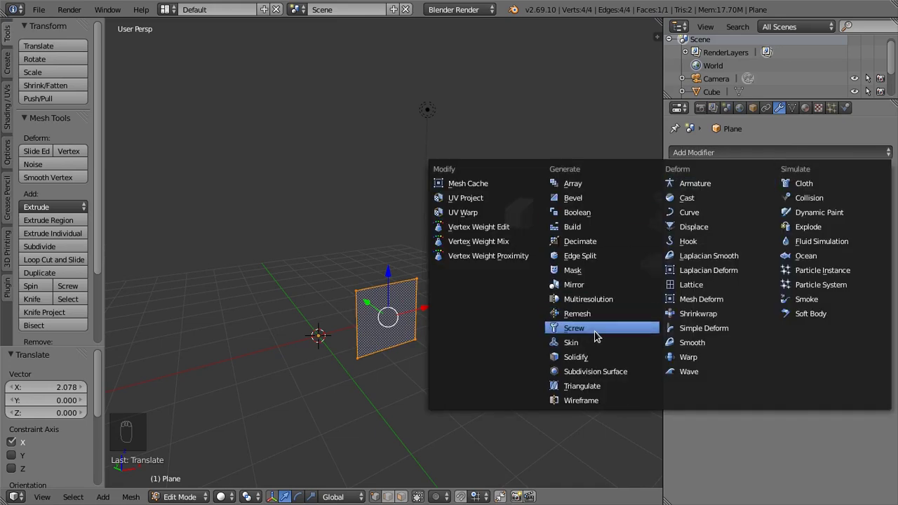
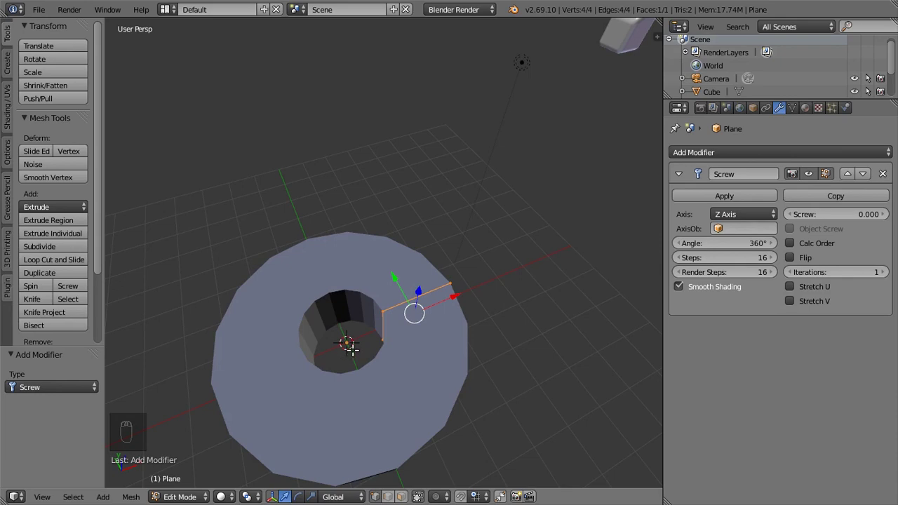
middle_click(432, 349)
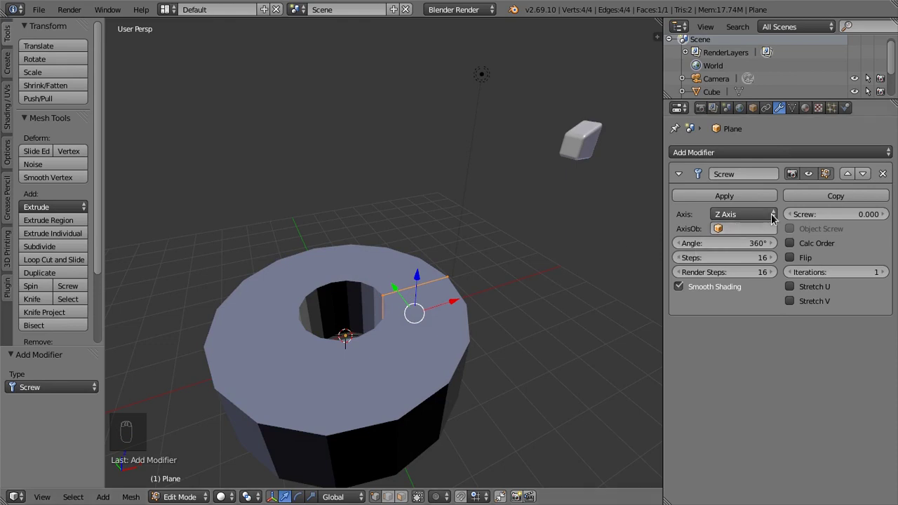
left_click_drag(776, 216, 757, 189)
middle_click(757, 189)
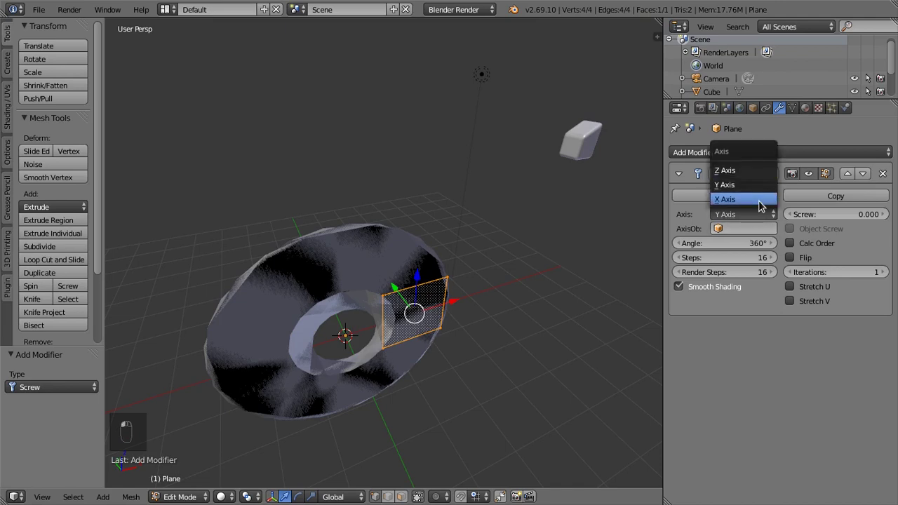
left_click_drag(764, 216, 747, 196)
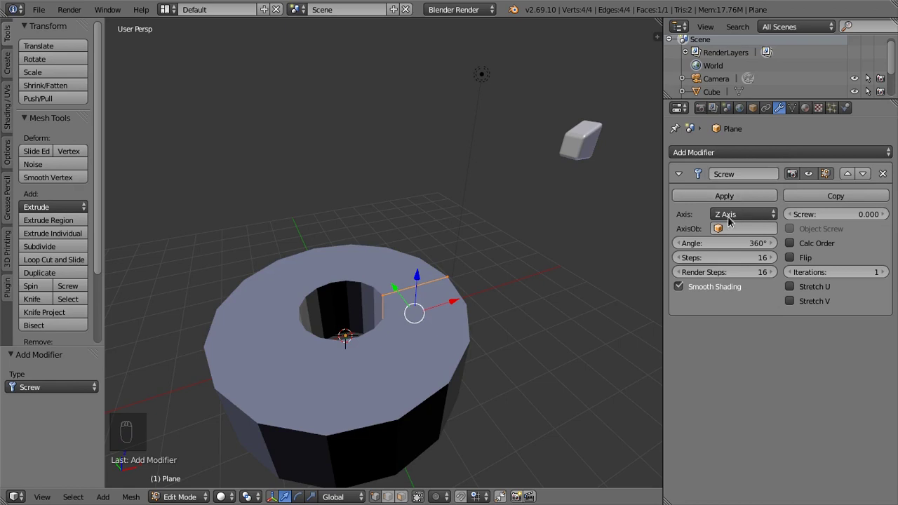
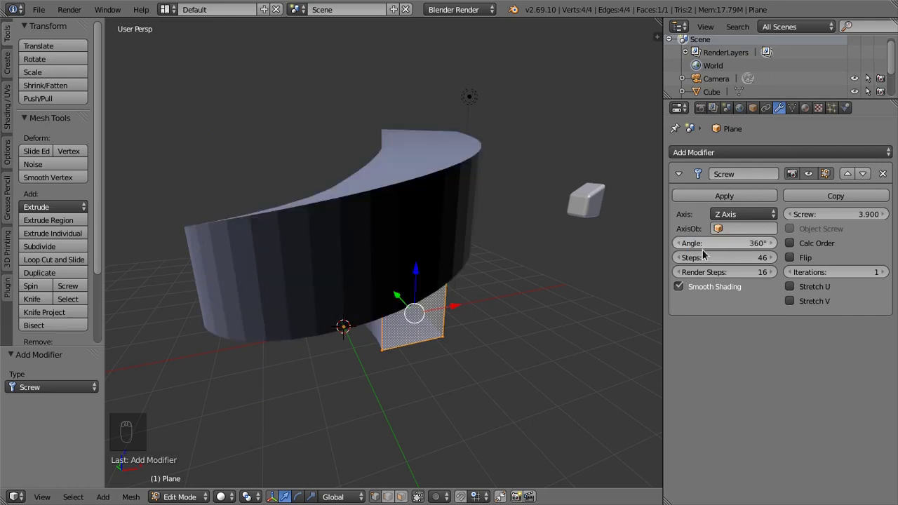
key("1")
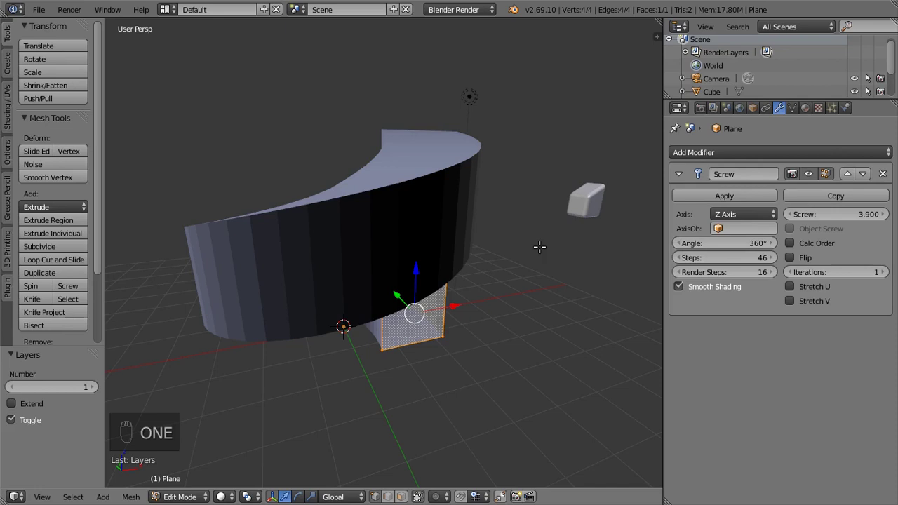
key("KP_1")
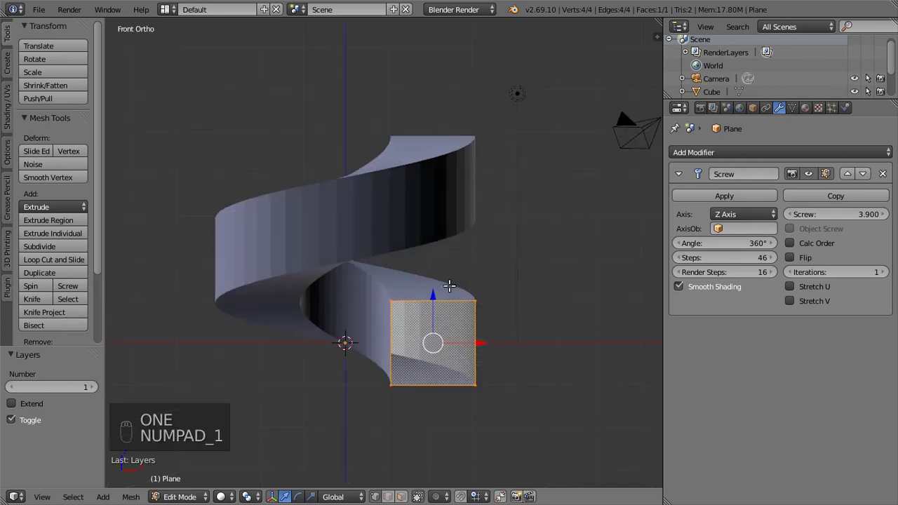
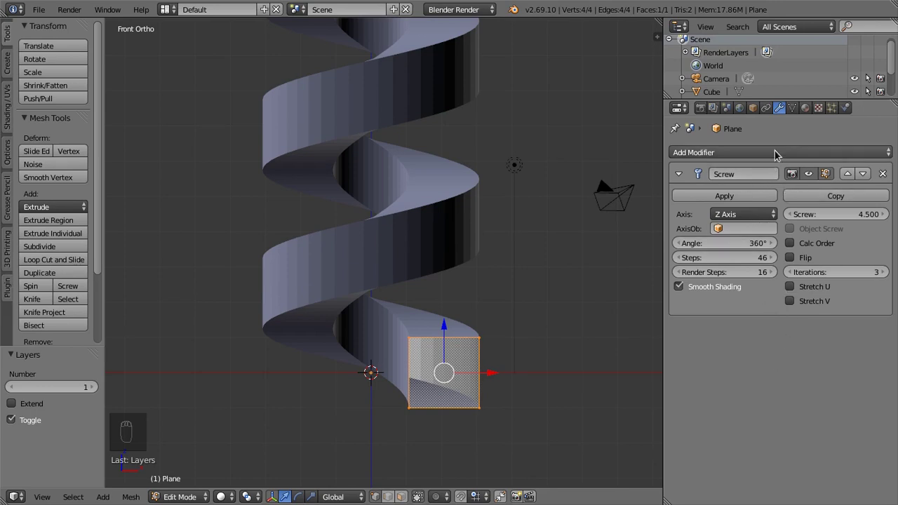
- Add a Wireframe modifier to the spiral and move it aside from the scene centre
left_click_drag(775, 150, 595, 402)
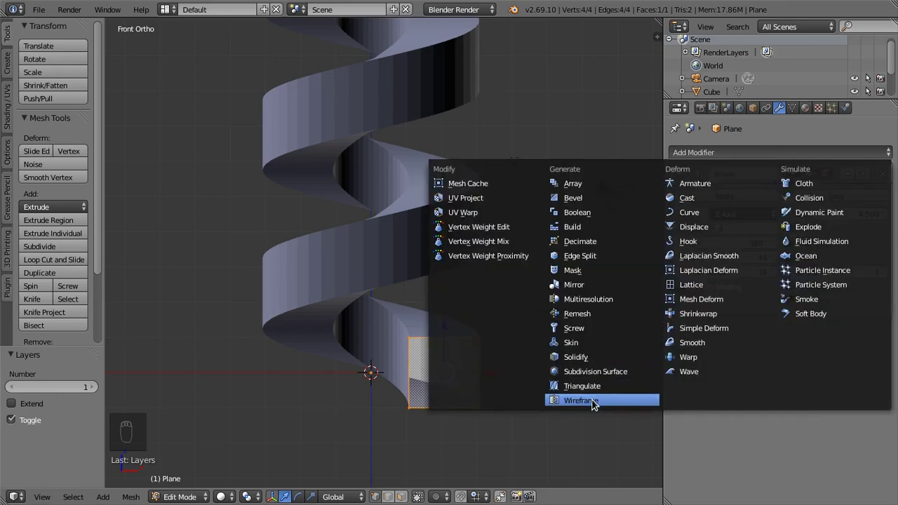
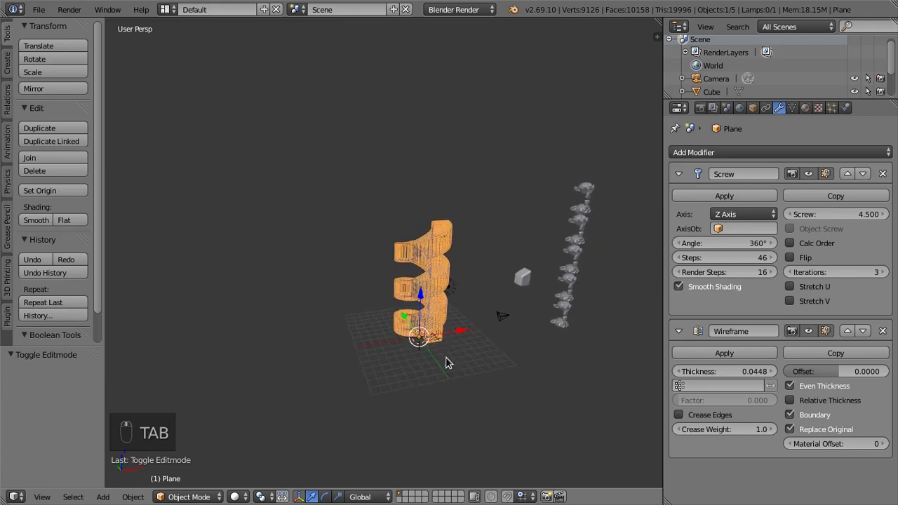
key("g")
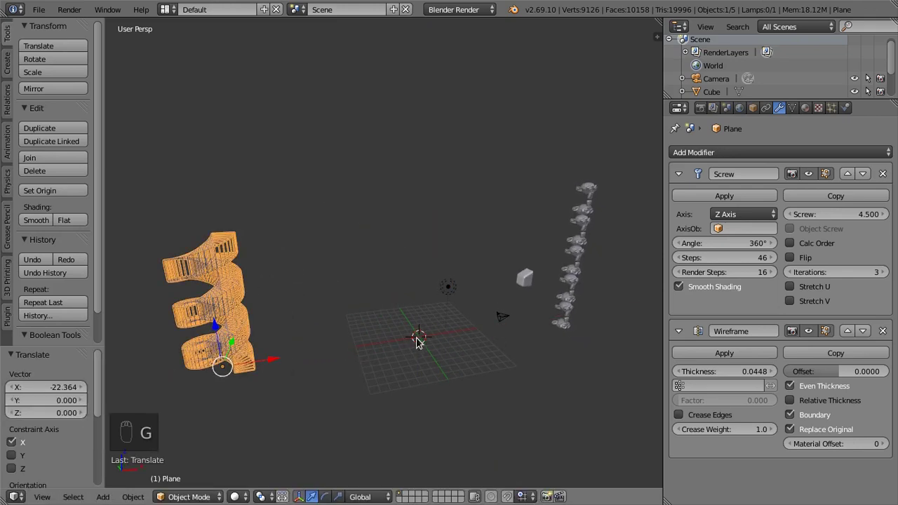
left_click_drag(428, 345, 459, 346)
- Add an eight-sided circle mesh and set its fill type to Triangle Fan
key("shift+a")
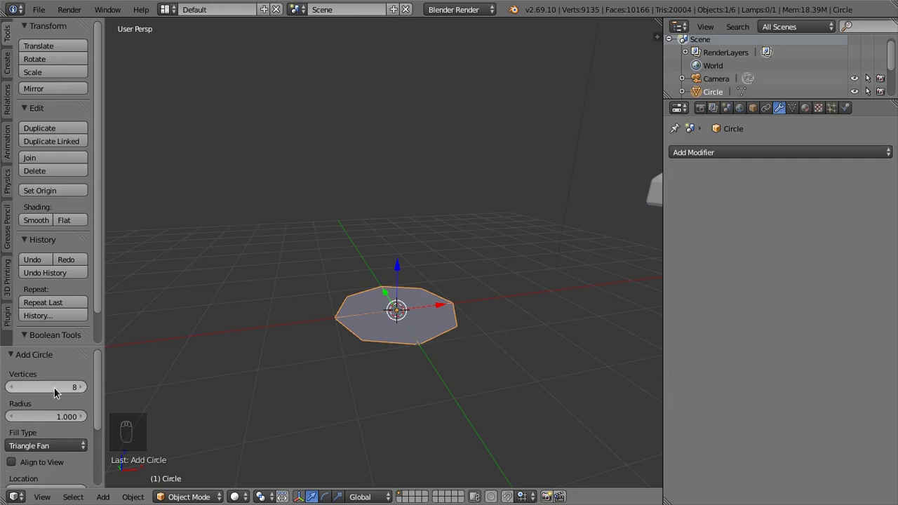
left_click_drag(51, 388, 51, 388)
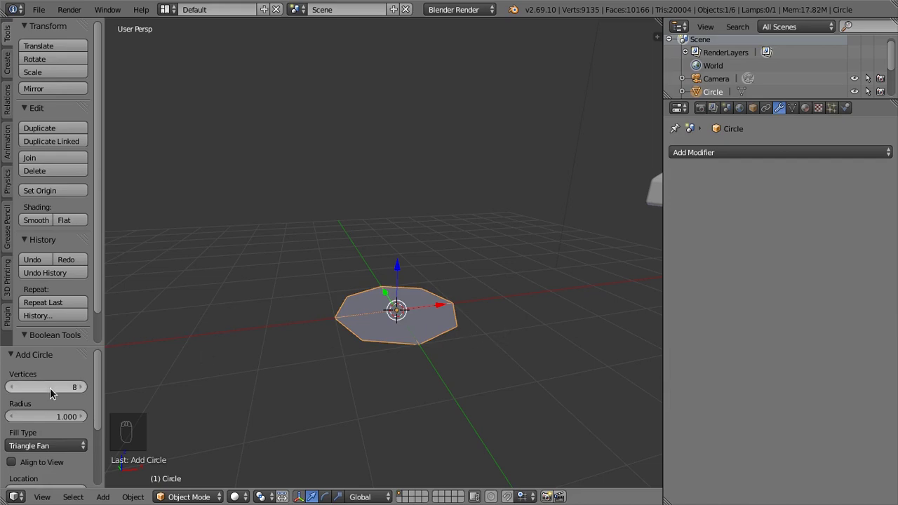
middle_click(40, 388)
scroll("down", 3)
left_click_drag(52, 393, 57, 351)
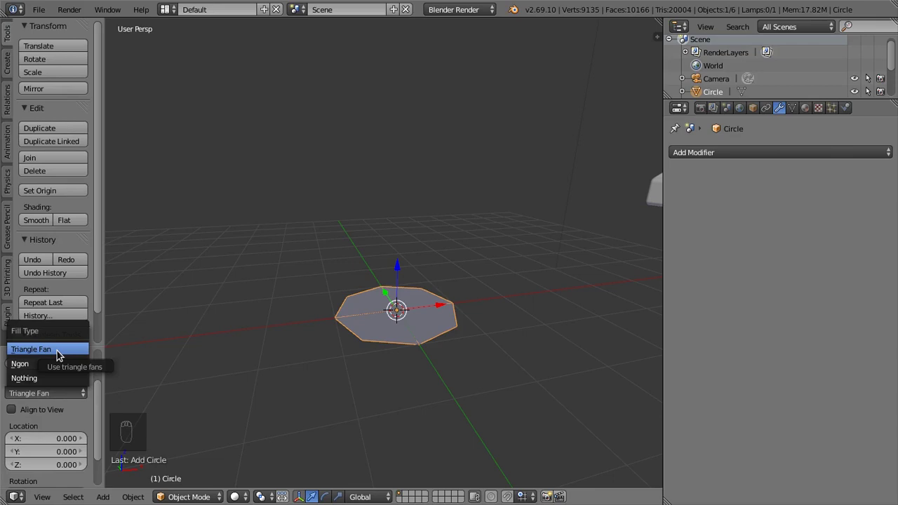
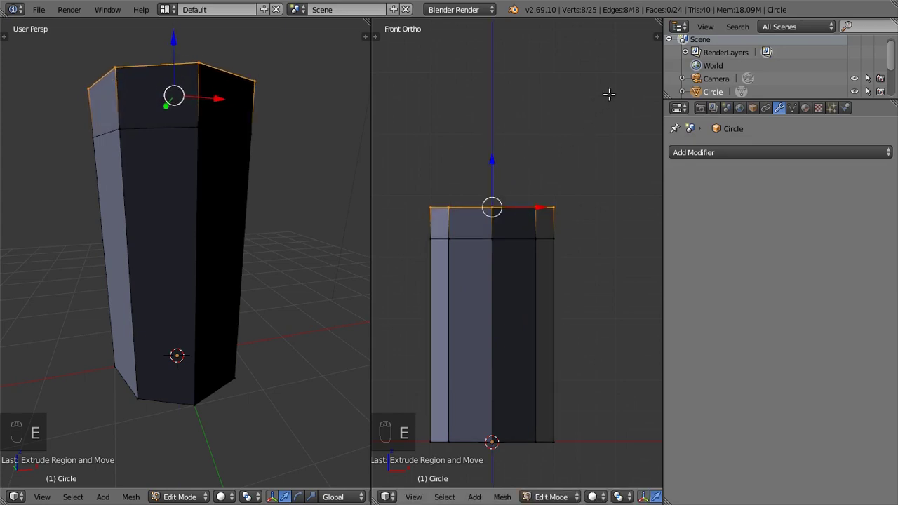
- Scale the top ring inward for the shoulder and extrude a narrow neck upward
key("s")
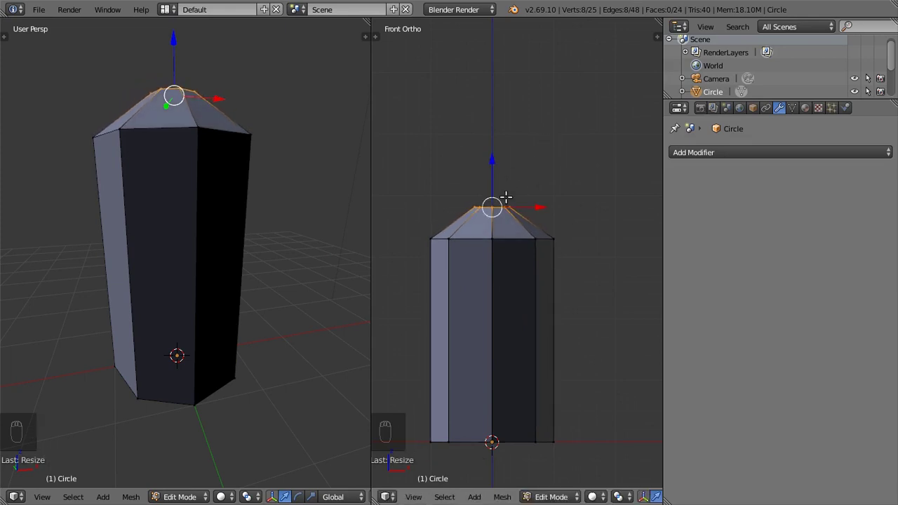
key("e")
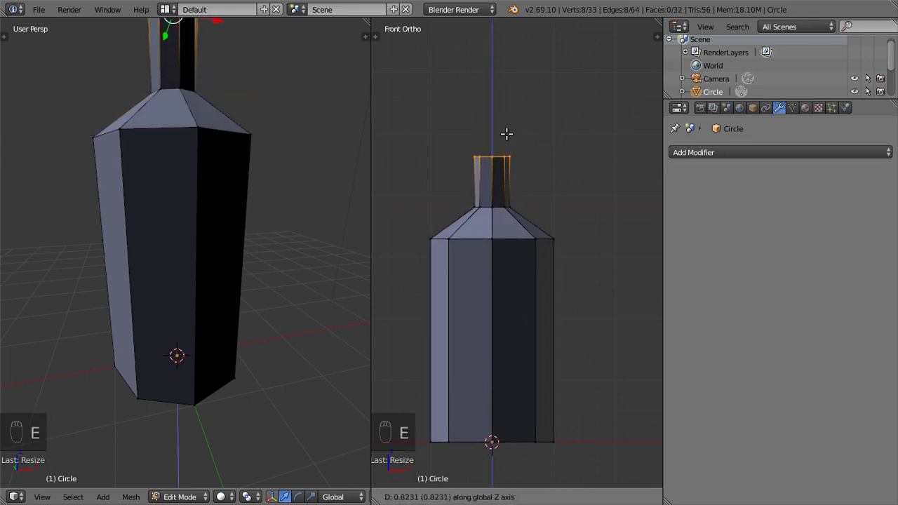
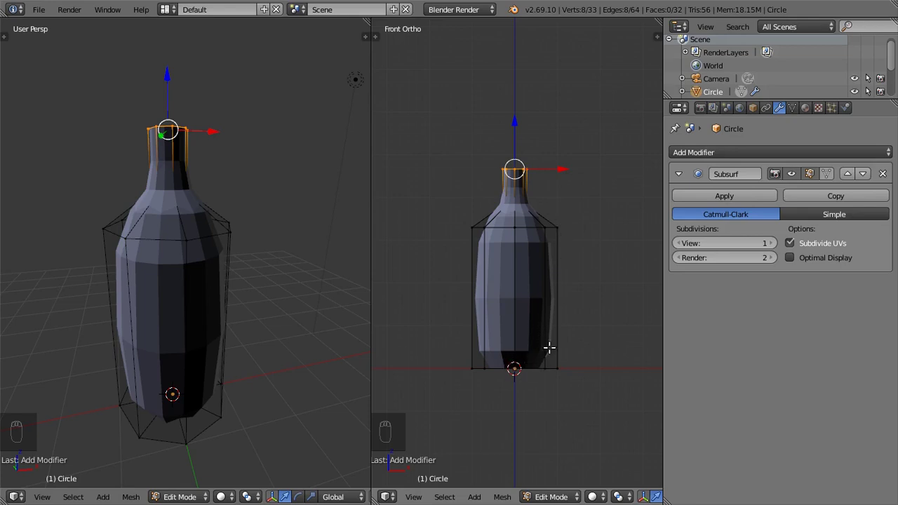
- Zoom the front view in on the bottle neck
middle_click(543, 190)
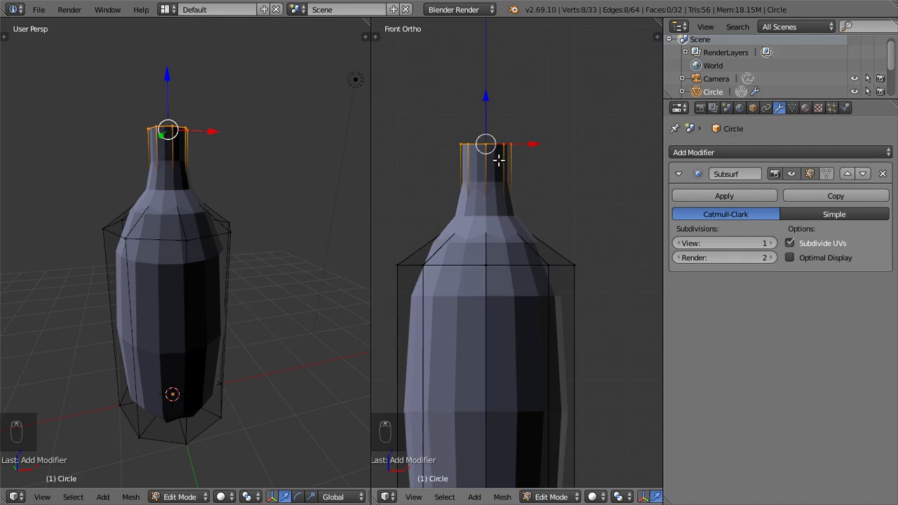
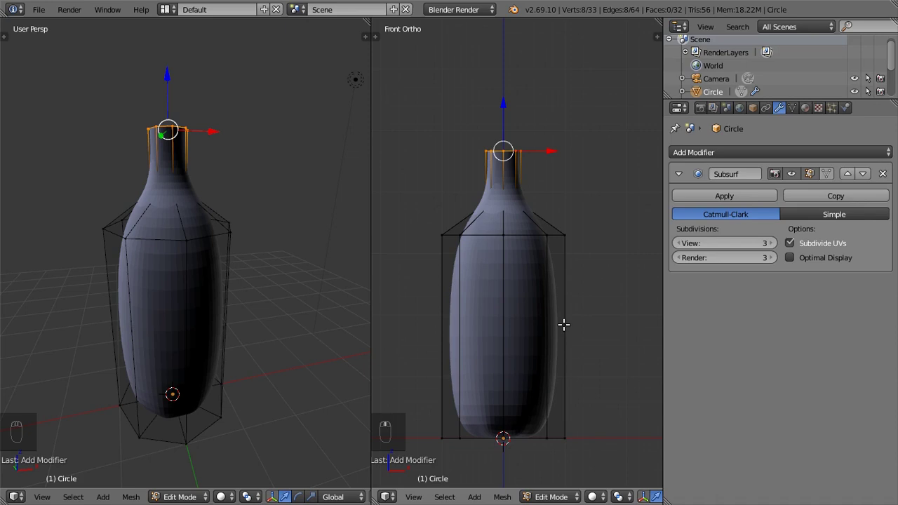
- Add four edge loops around the bottle's shoulder and neck base to sharpen the subdivided shape
key("ctrl+r")
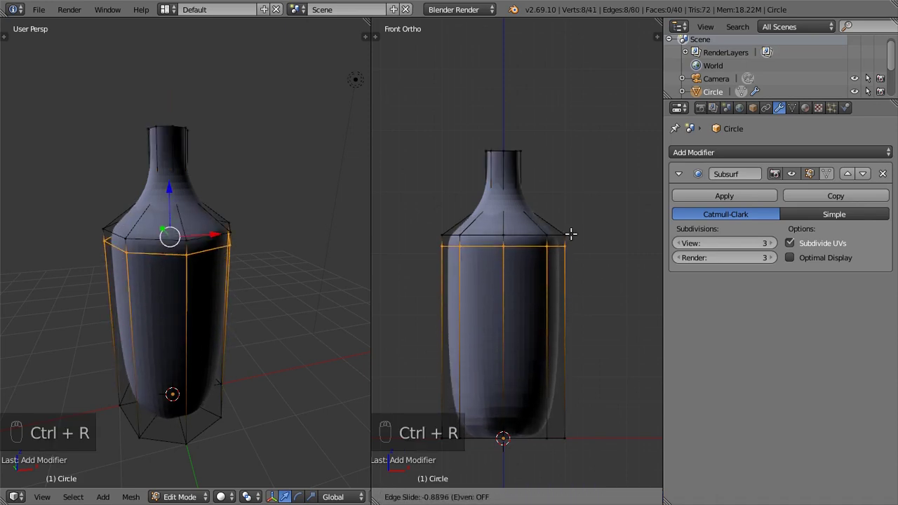
key("ctrl+r")
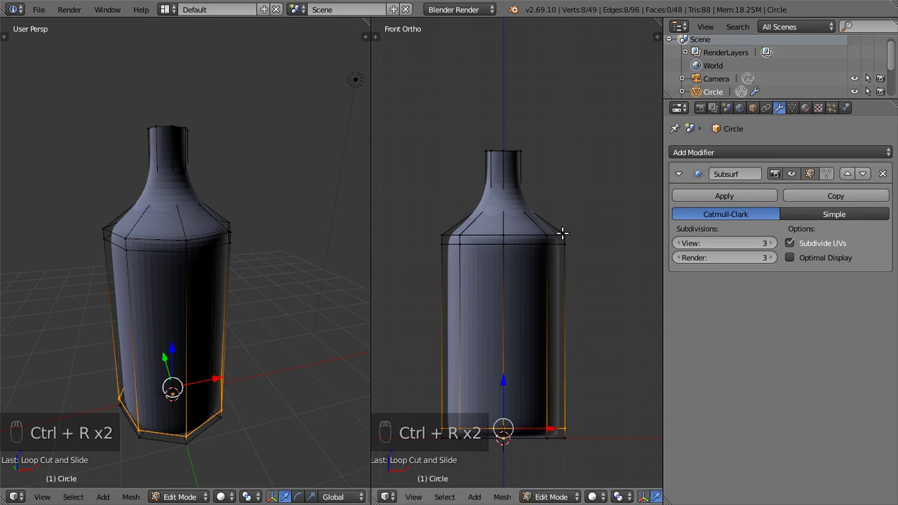
key("ctrl+r")
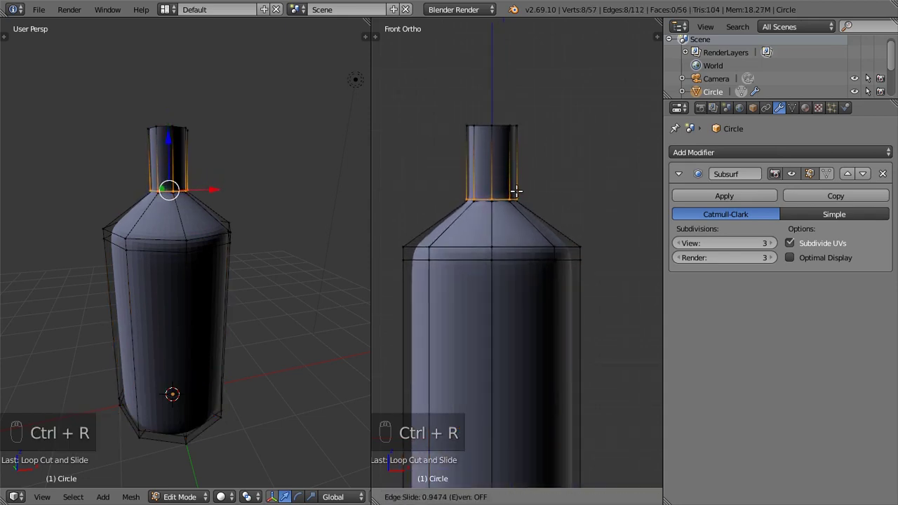
key("ctrl+r")
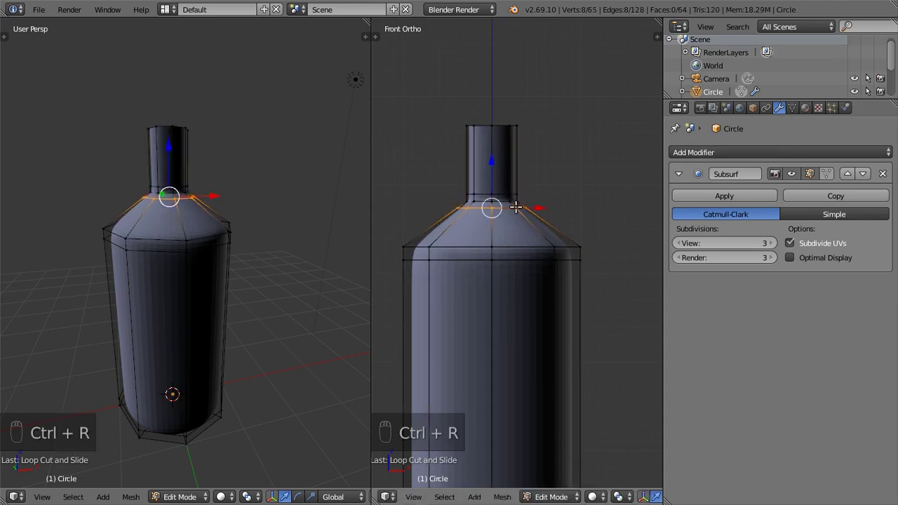
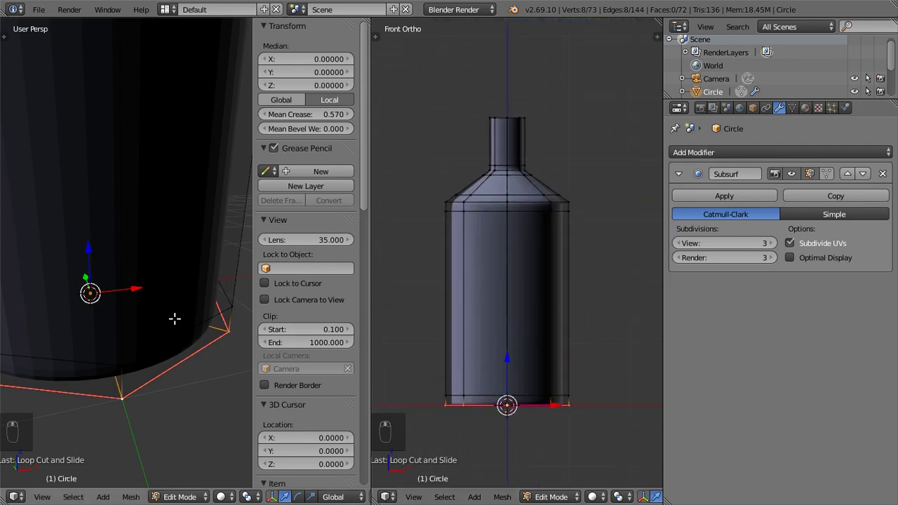
- Show the sidebar properties to adjust the bottle's base edge crease
key("n")
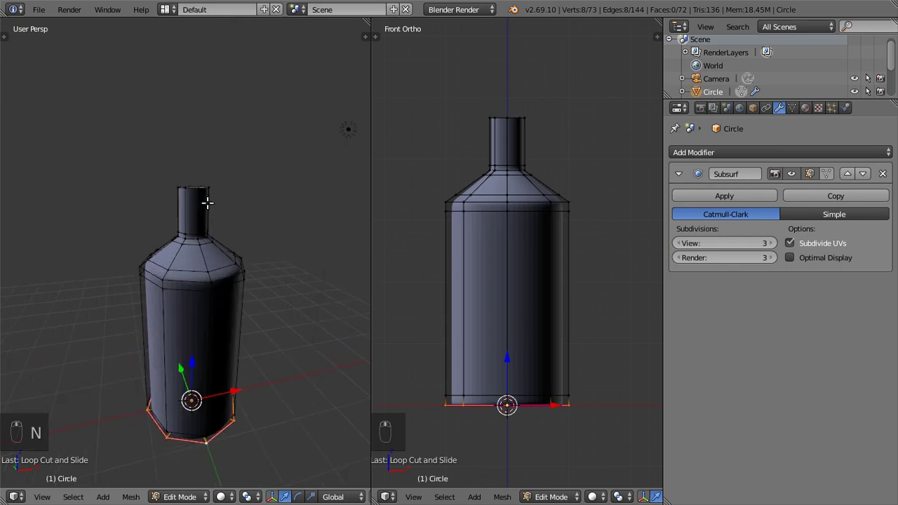
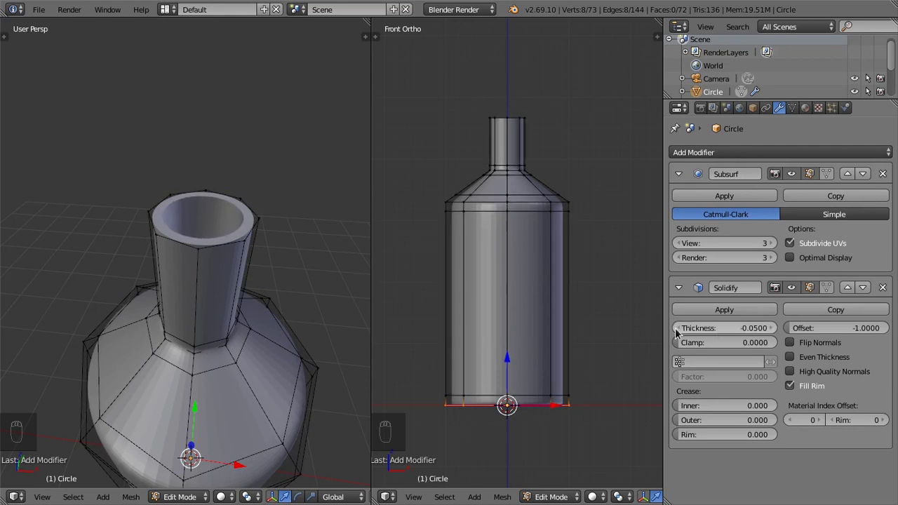
- Switch the front view to wireframe and return to Object Mode showing the finished hollow bottle
key("z")
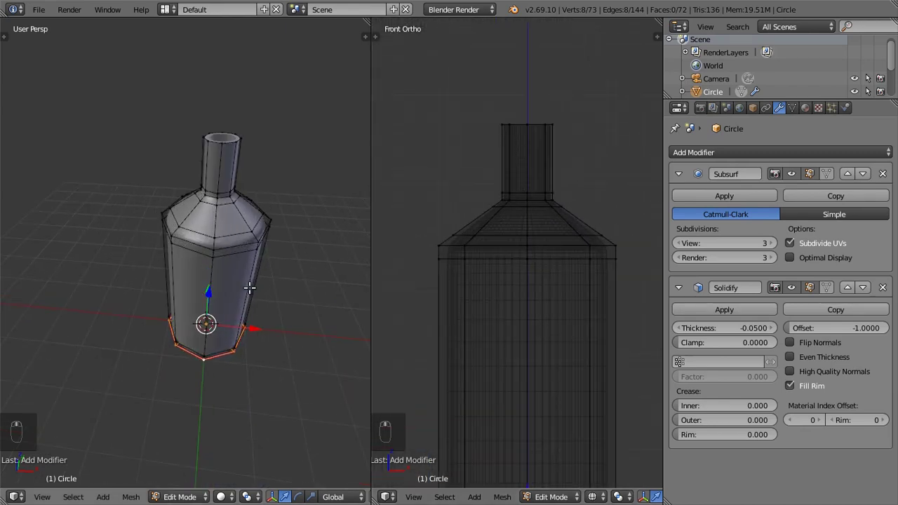
key("Tab")
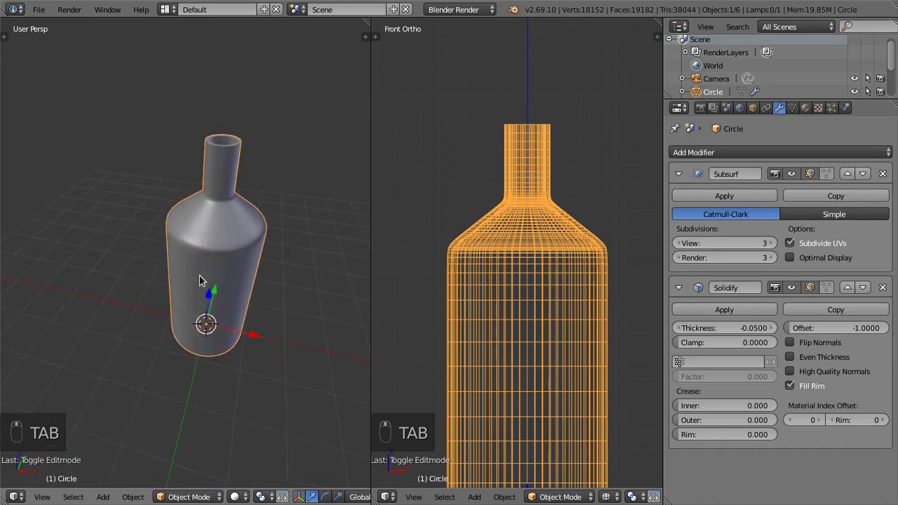